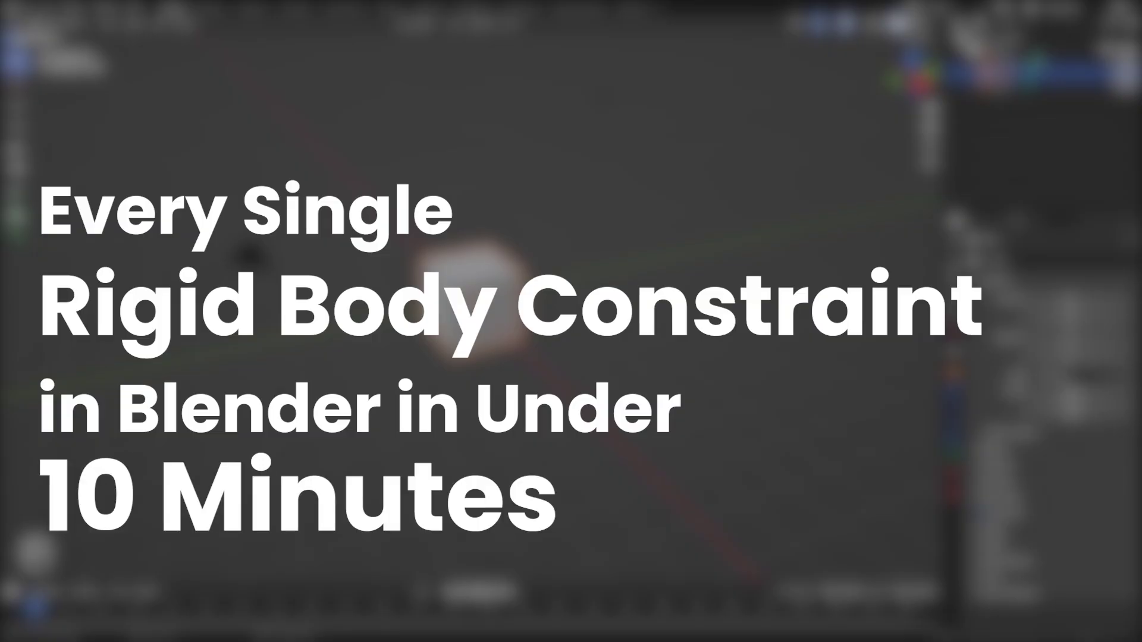
# Bring up the example scene with Cube, Cube.001 and the rigid body Constraint empty.
pyautogui.click(486, 595)
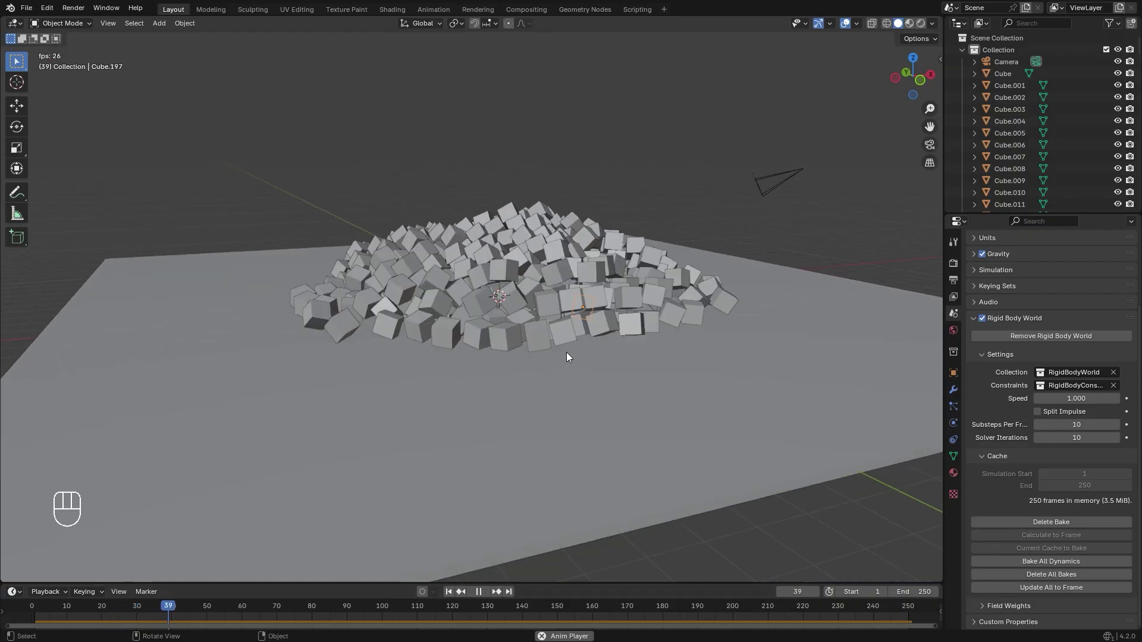
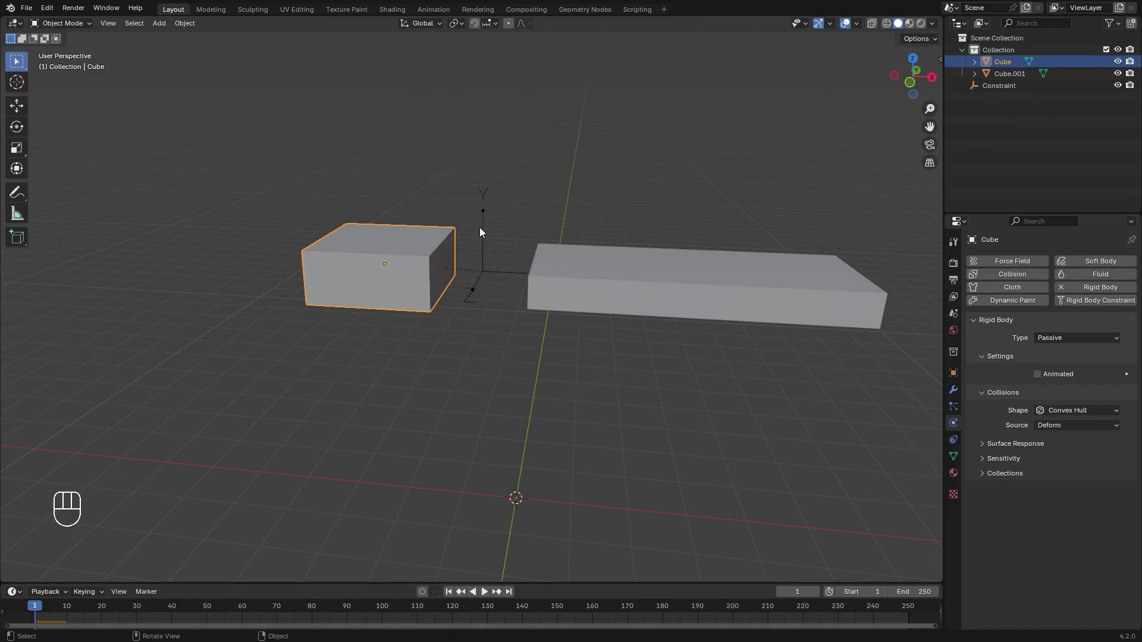
# Play the hinge simulation and grab Cube.001 along Y while it swings.
pyautogui.press('space')
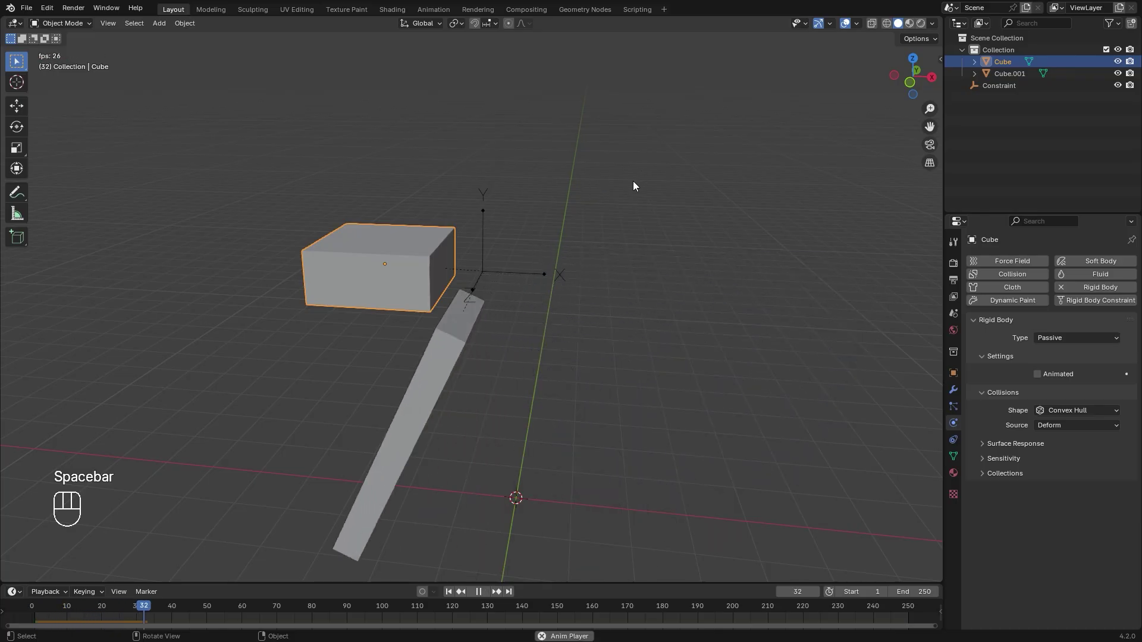
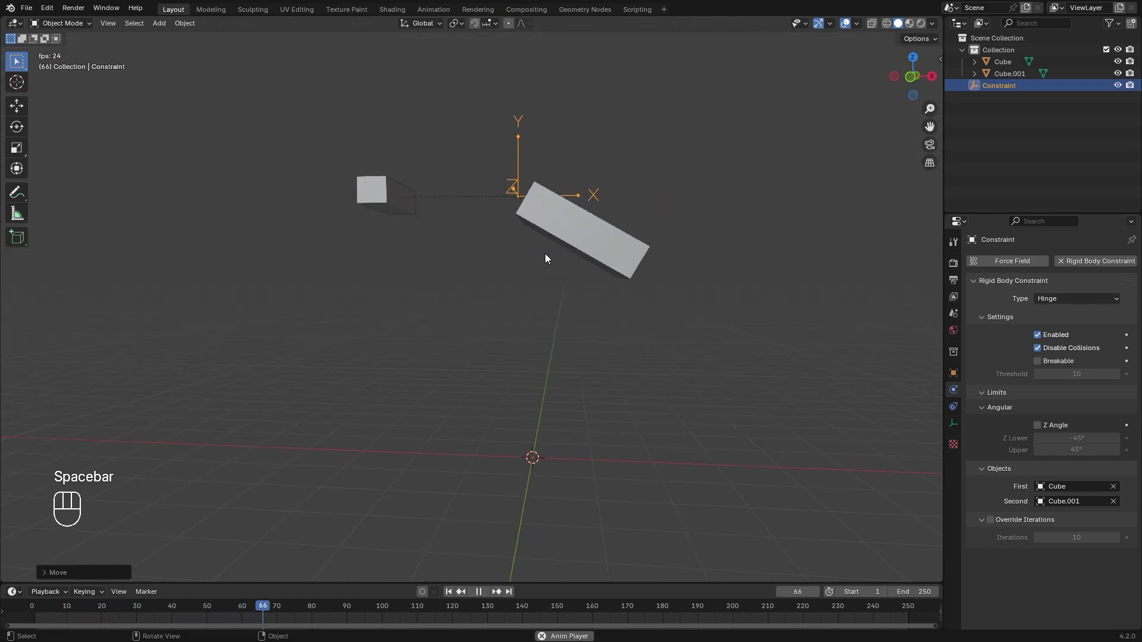
pyautogui.press('g')
pyautogui.press('y')
pyautogui.press('space')
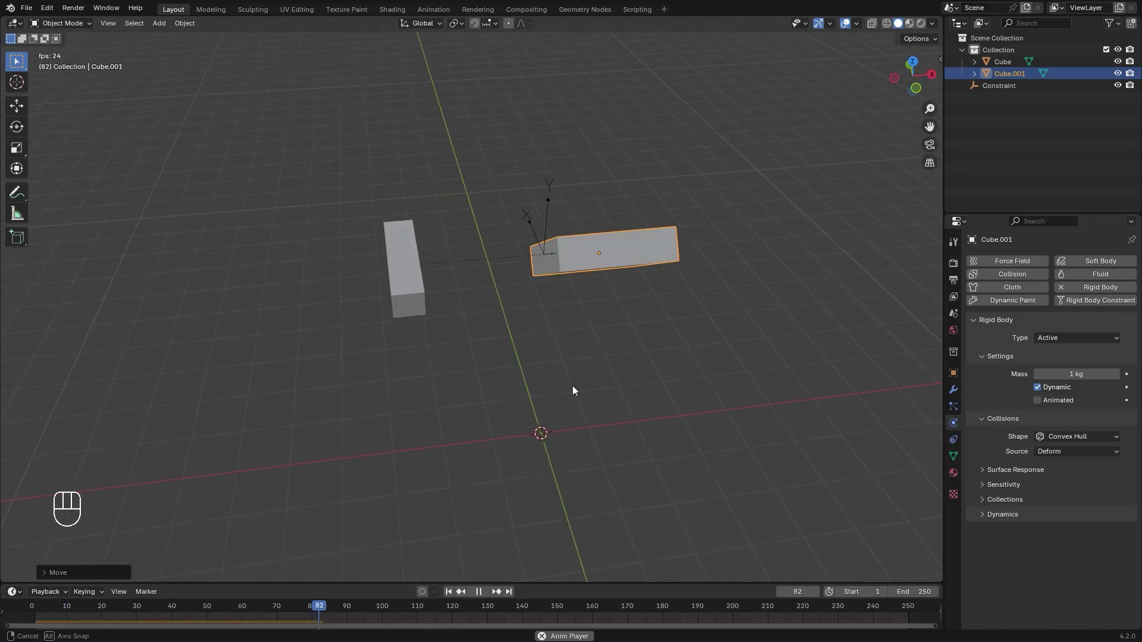
# Box-select both cubes together ready for Rigid Body > Connect.
pyautogui.click(616, 277)
pyautogui.moveTo(184, 29); pyautogui.dragTo(319, 461)
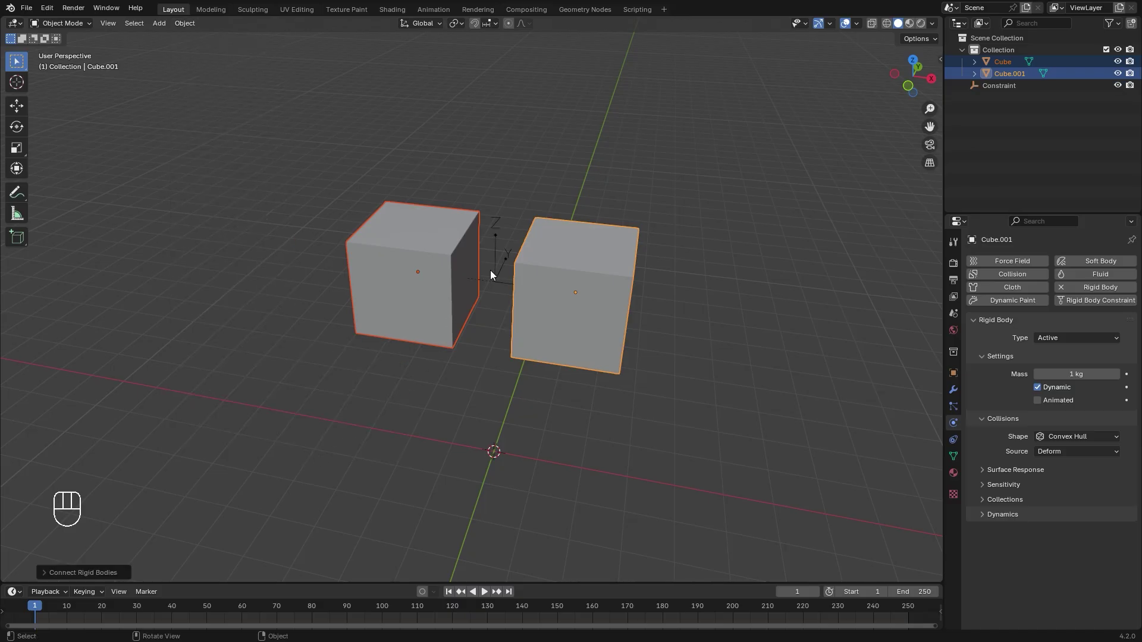
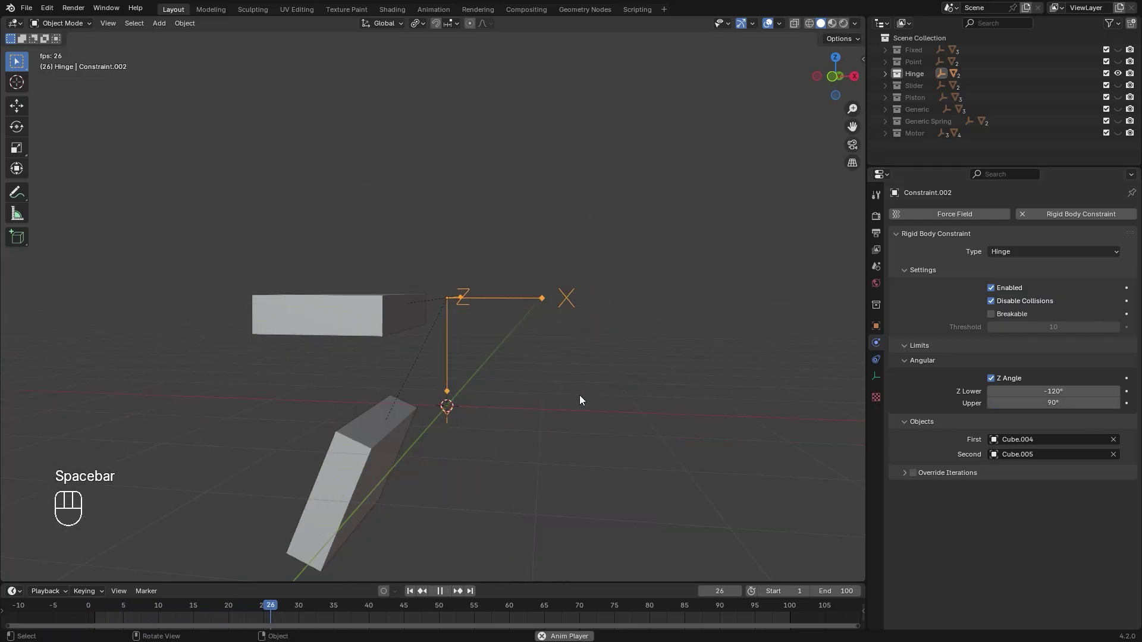
# Play the hinge with the Z angle limited to -45° through 90°.
pyautogui.press('space')
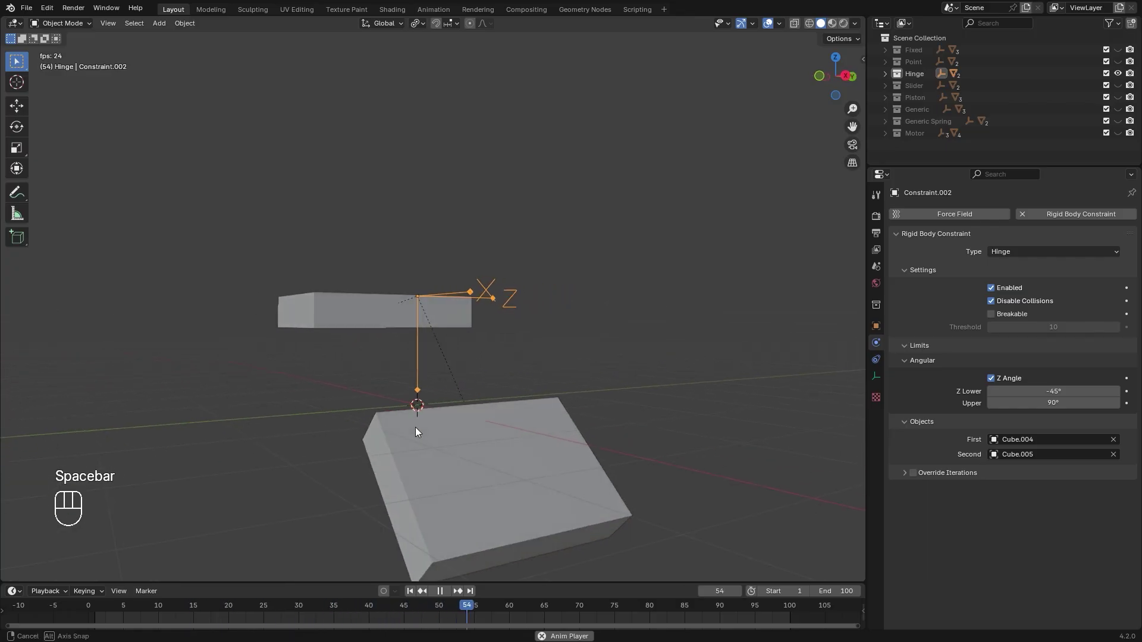
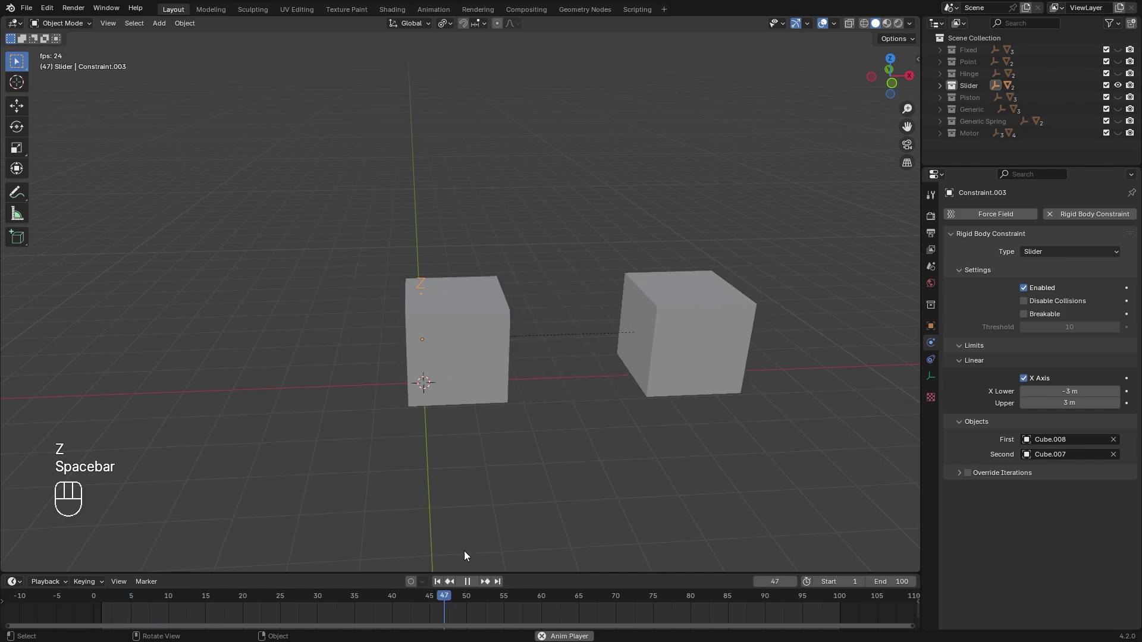
# Select the Slider constraint limited on X between -3 m and 3 m.
pyautogui.click(438, 588)
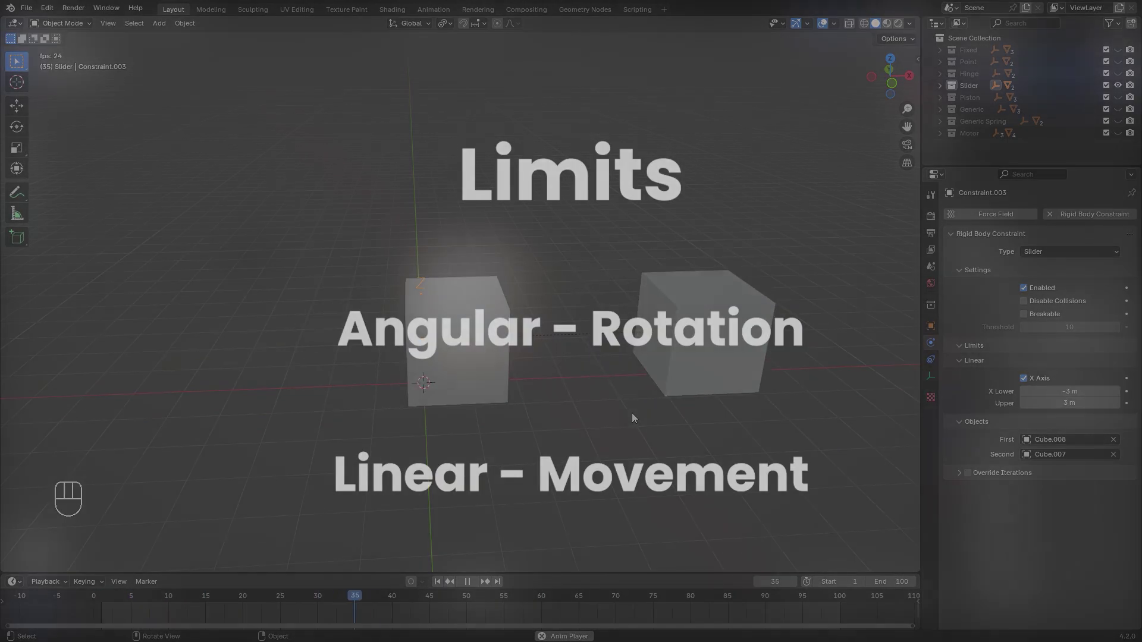
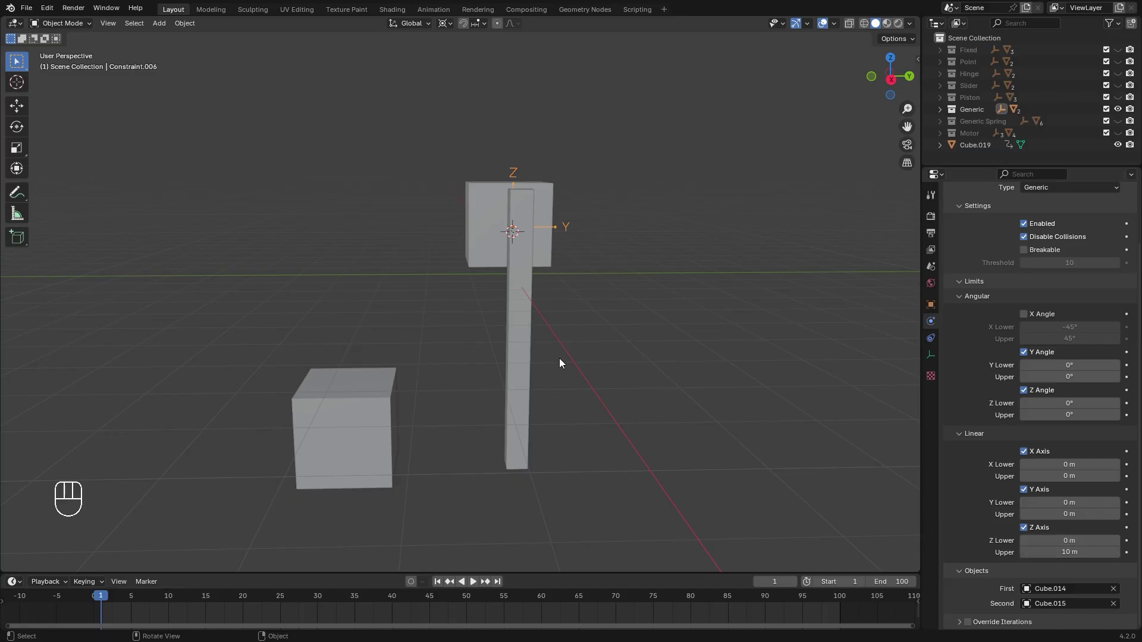
# Play the Generic constraint simulation joining Plane.003 and Cube.006.
pyautogui.press('z')
pyautogui.press('z')
pyautogui.press('space')
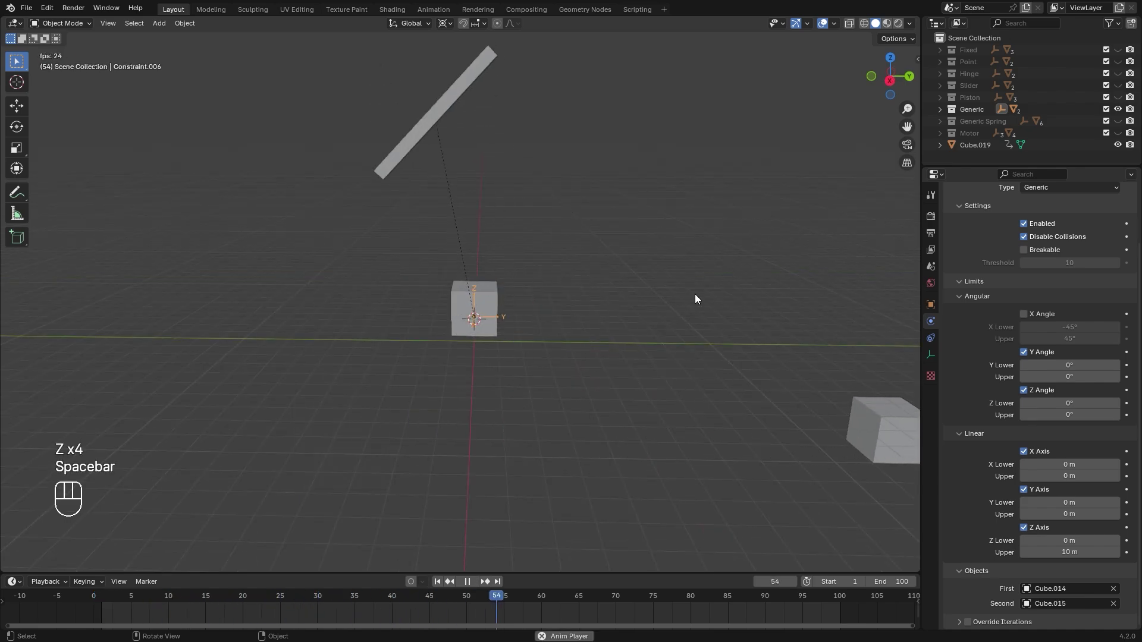
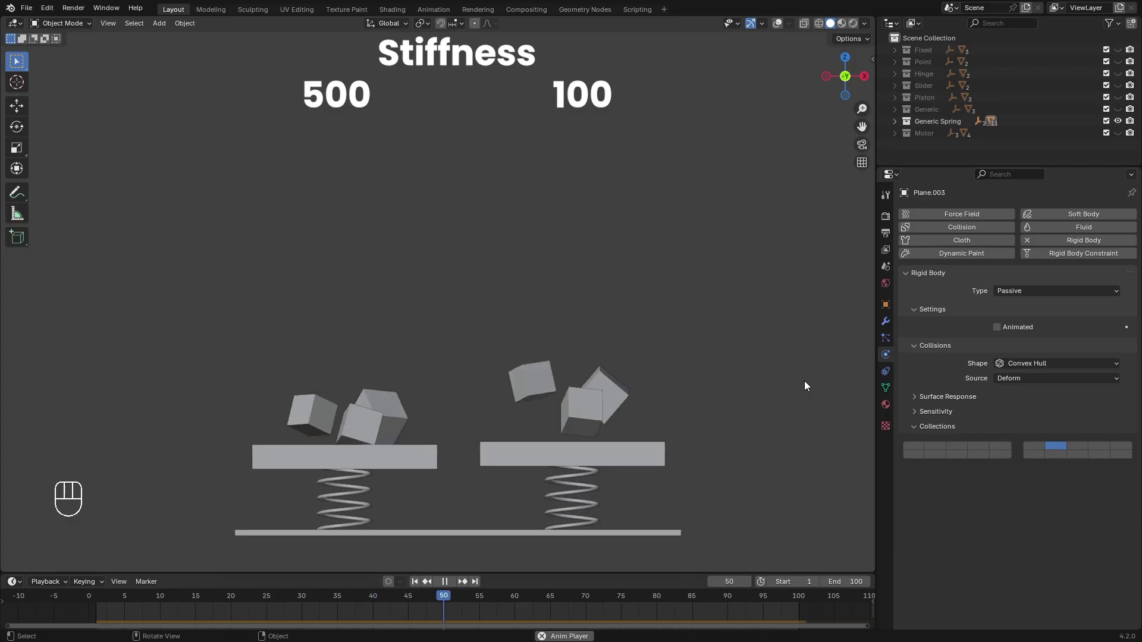
# Rewind the catapult scene to the first frame and play its simulation.
pyautogui.press('space')
pyautogui.press('z')
pyautogui.press('space')
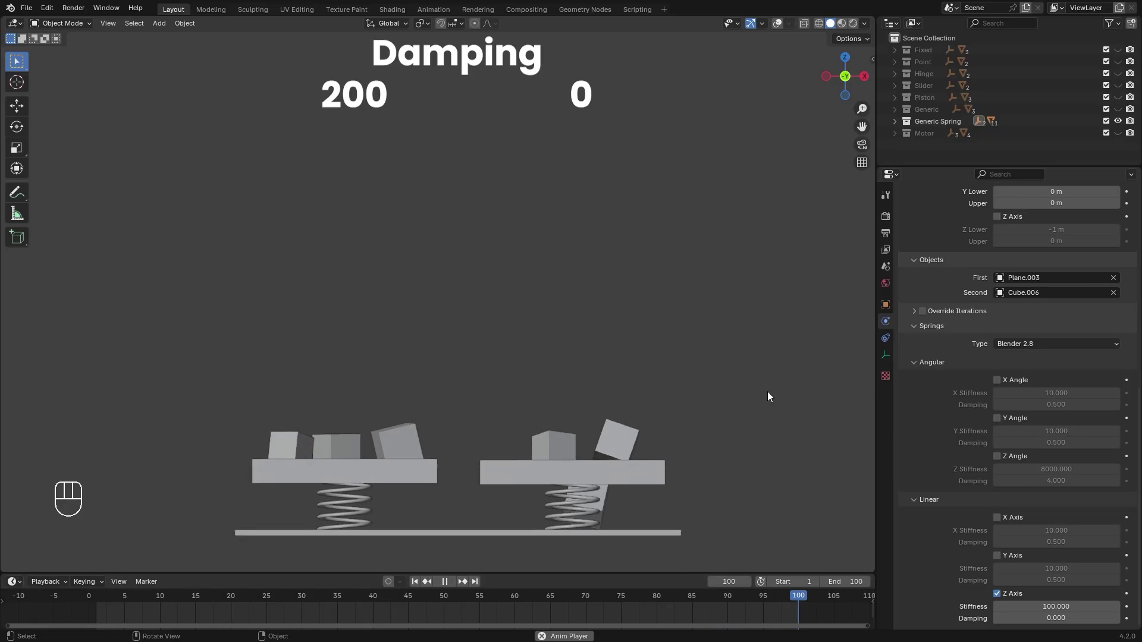
pyautogui.press('space')
pyautogui.click(418, 587)
pyautogui.press('z')
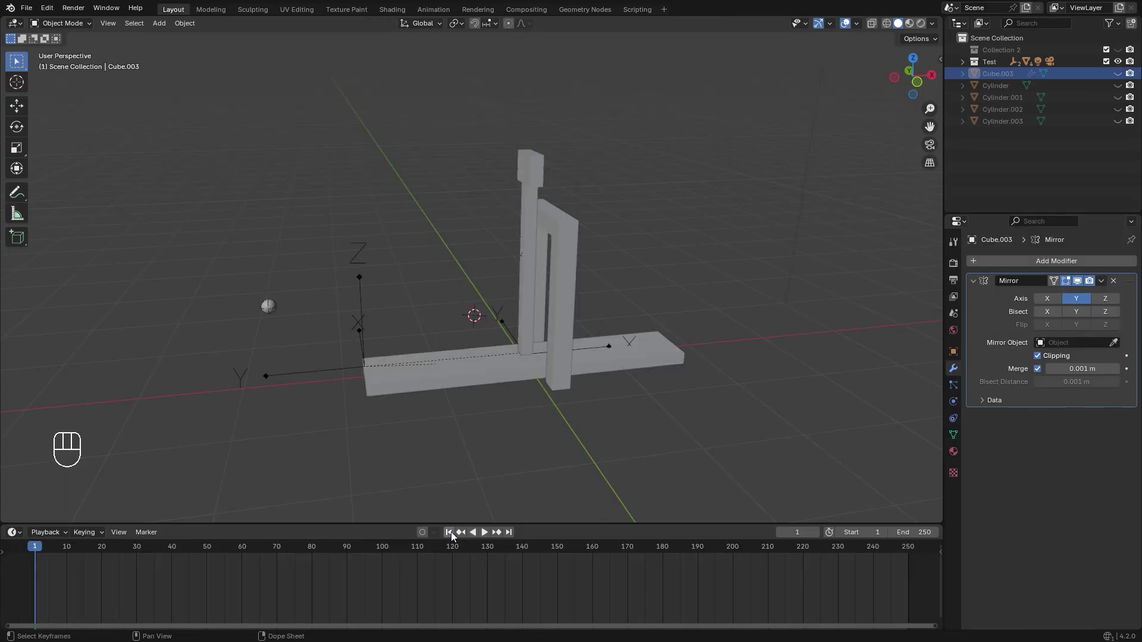
pyautogui.press('space')
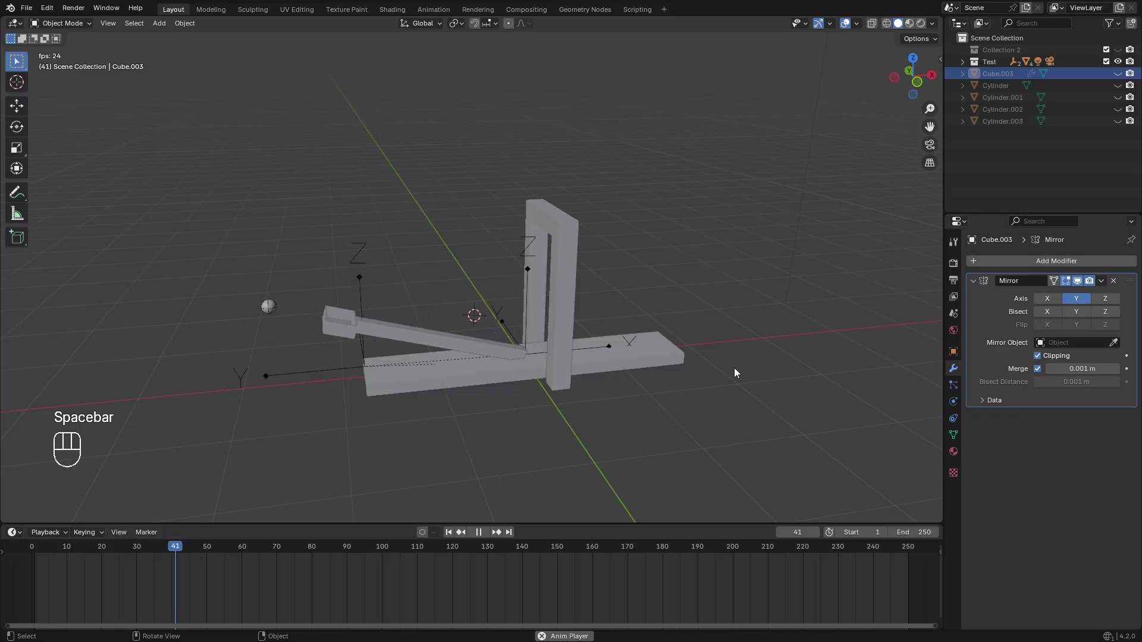
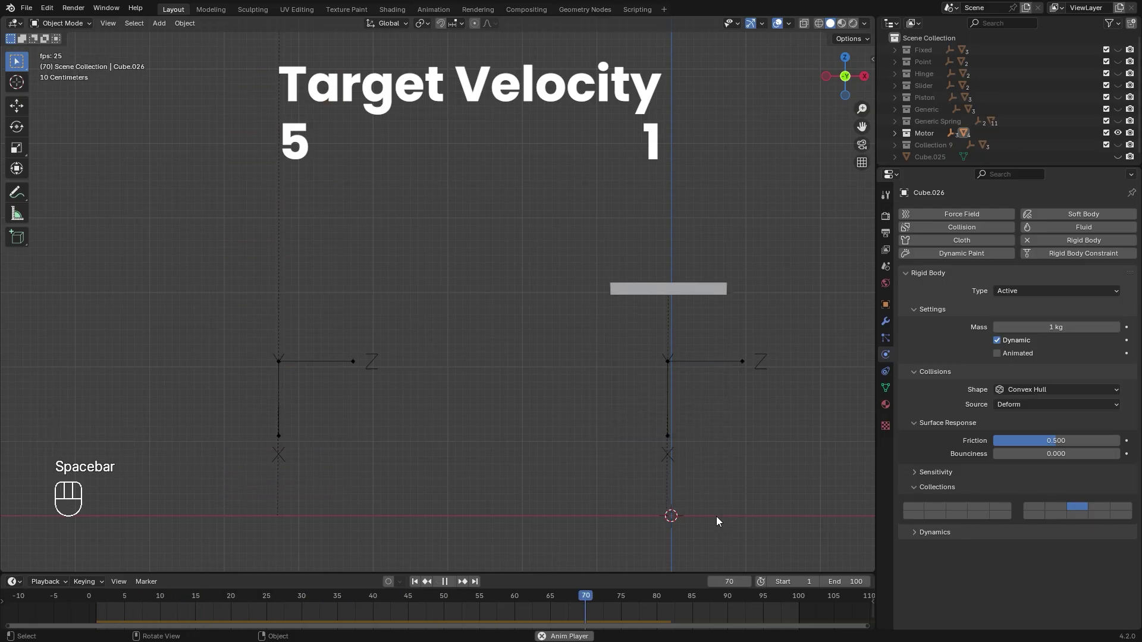
# Stop playback of the Target Velocity comparison at frame 92.
pyautogui.press('space')
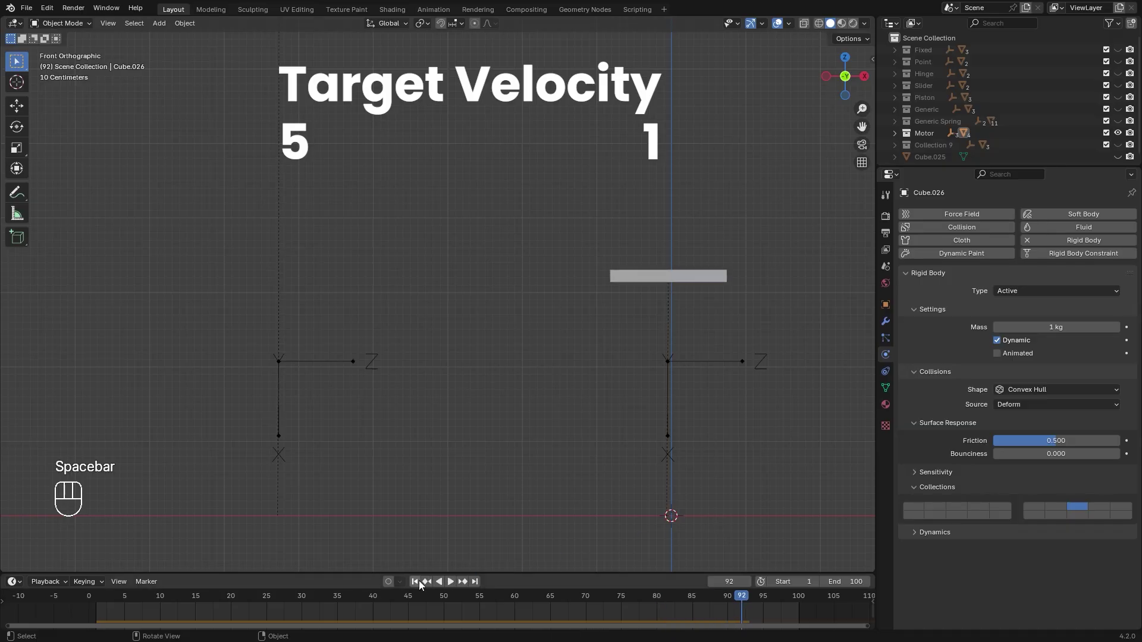
# Select the existing Platform Motor constraint empty in the Motor scene.
pyautogui.click(421, 584)
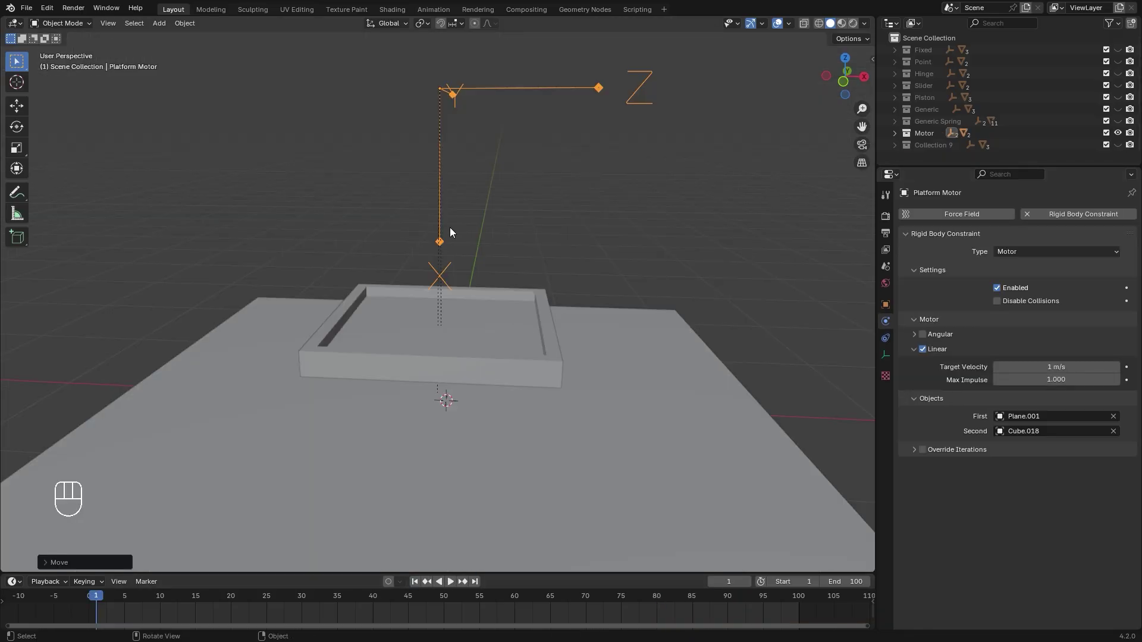
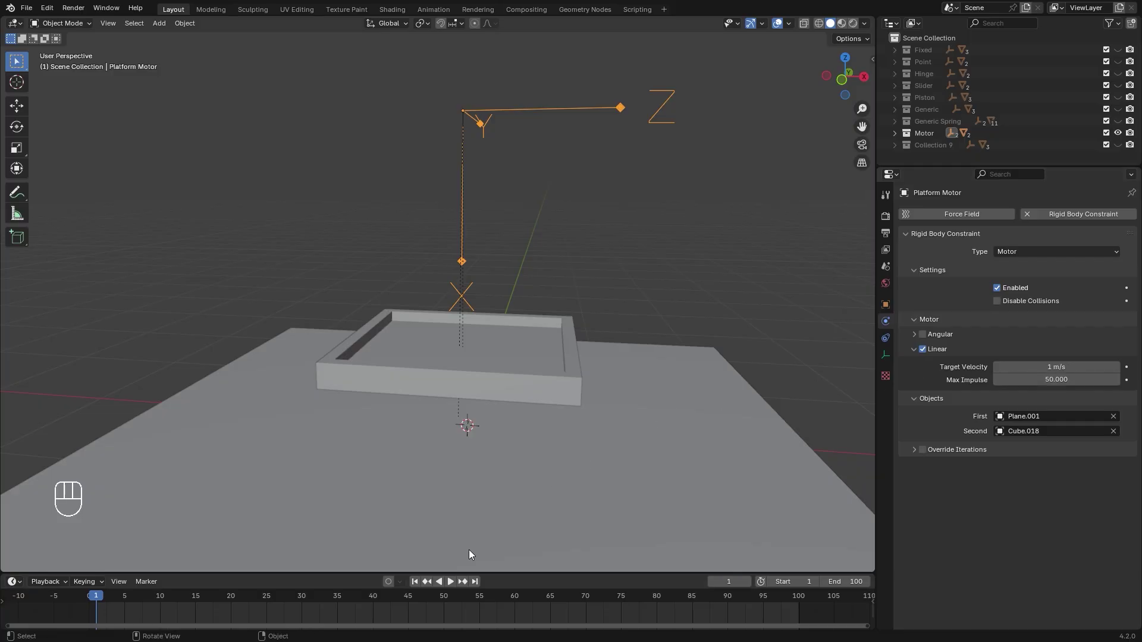
# Select the tray Cube.018 and add the base Plane.001 to the selection.
pyautogui.click(452, 588)
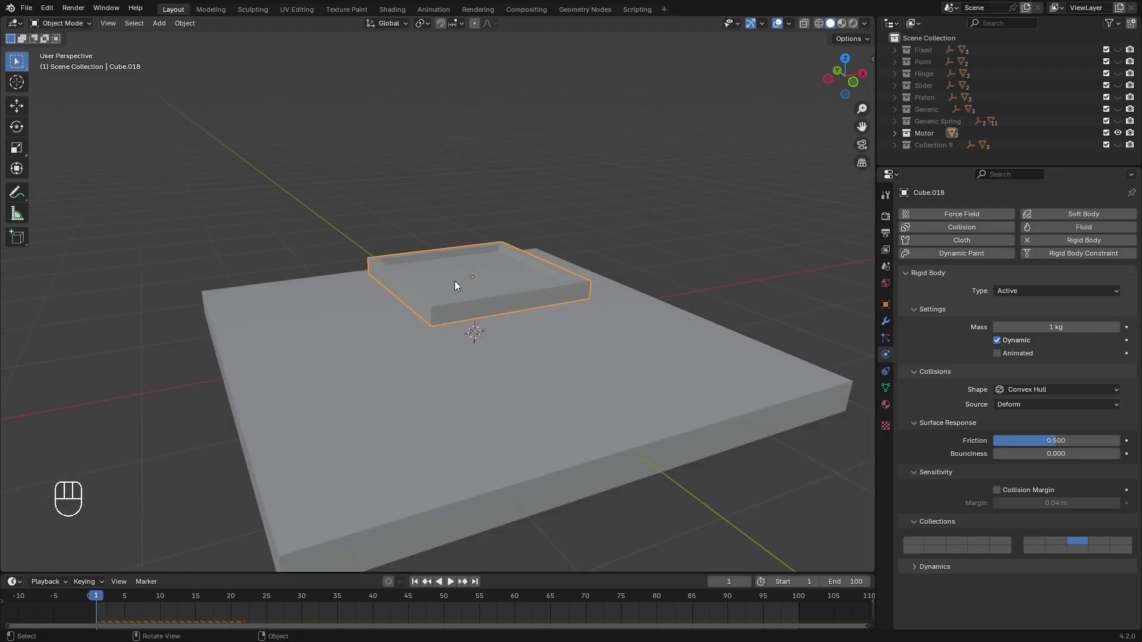
pyautogui.click(665, 408)
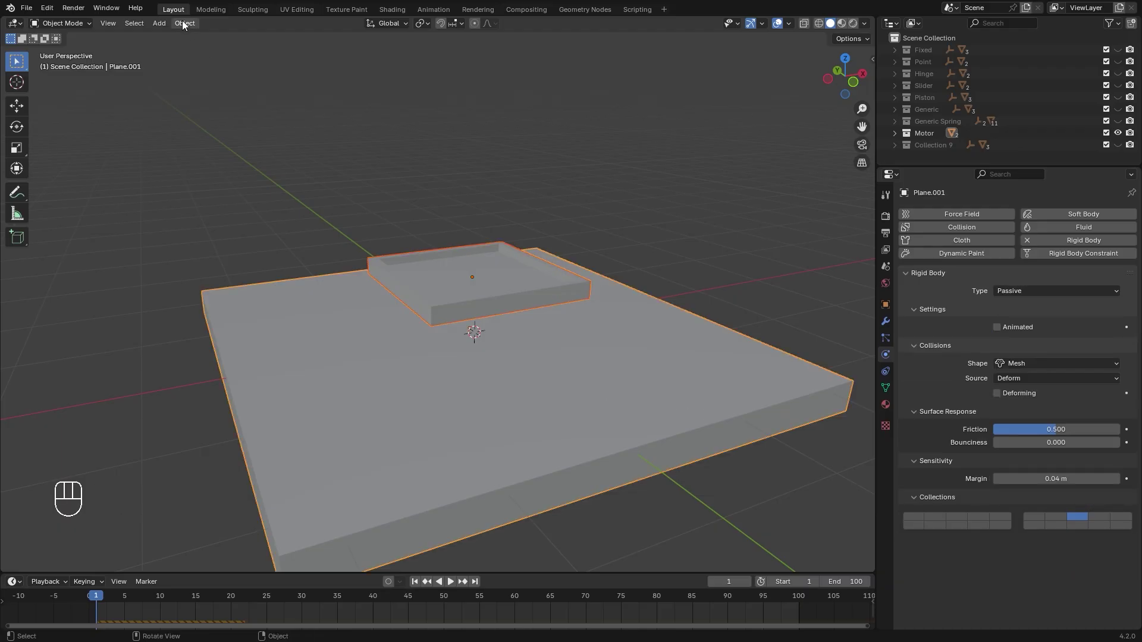
# Connect the tray and slab with a Motor constraint and rotate its empty to drive vertically.
pyautogui.moveTo(184, 26); pyautogui.dragTo(340, 460)
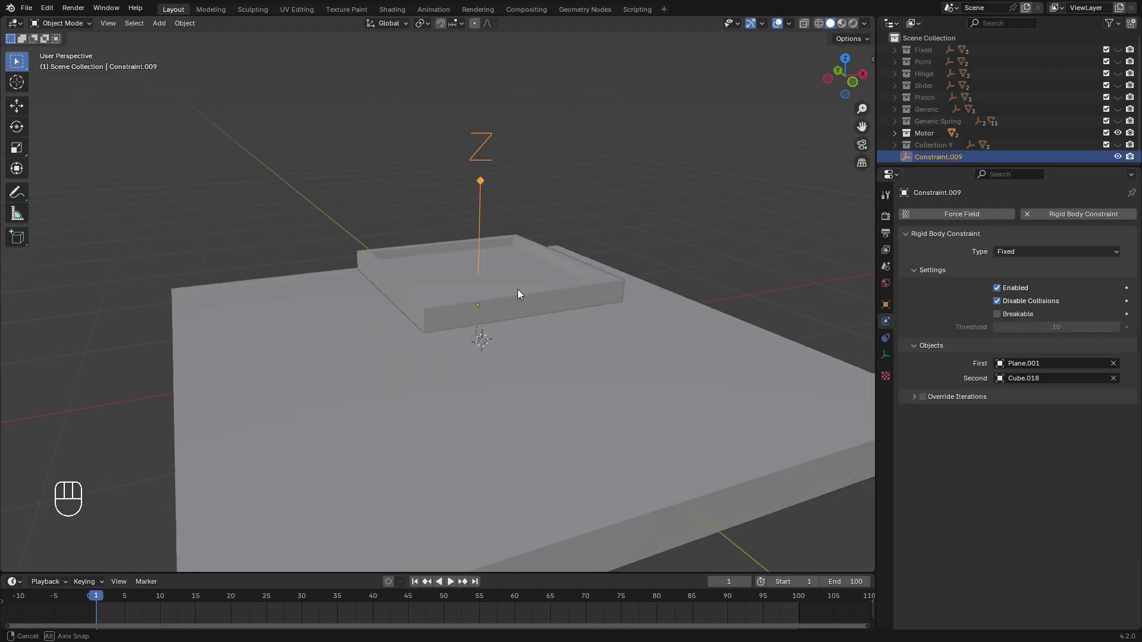
pyautogui.moveTo(1044, 256); pyautogui.dragTo(1021, 363)
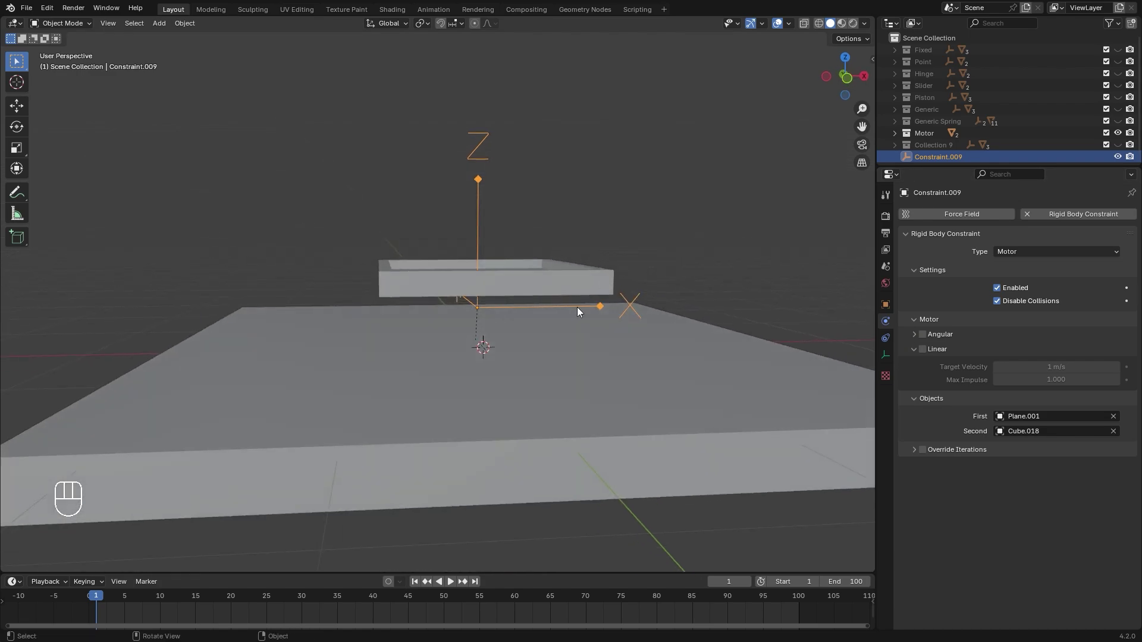
pyautogui.press('KP_1')
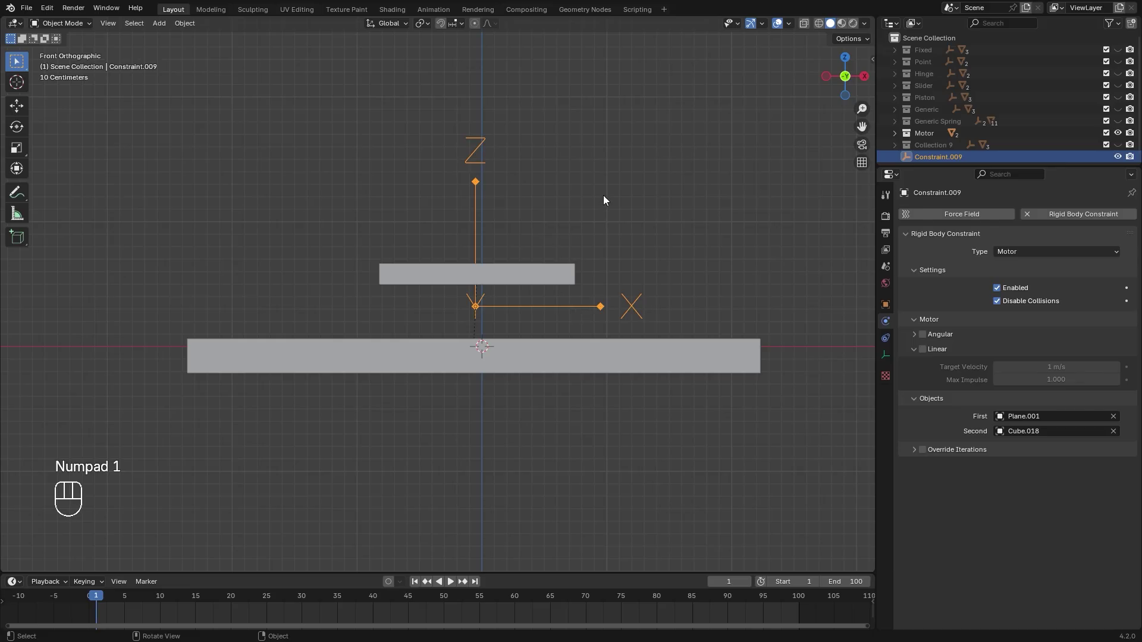
pyautogui.press('r')
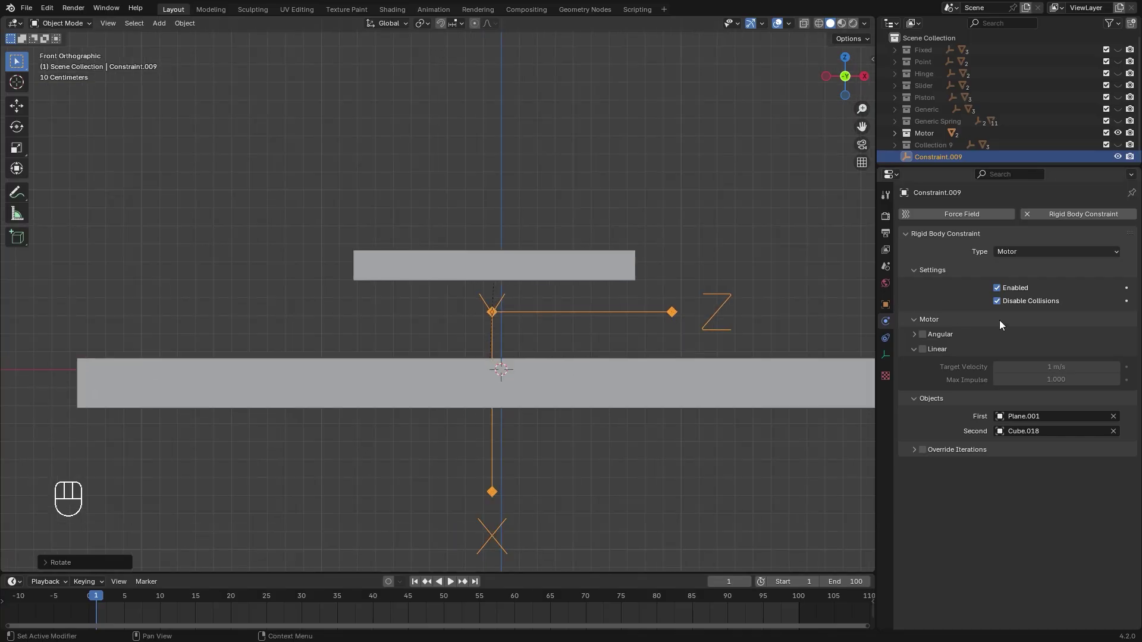
# Enable both the angular and linear motors and test-play the simulation from frame 1.
pyautogui.click(925, 356)
pyautogui.click(938, 338)
pyautogui.press('space')
pyautogui.press('space')
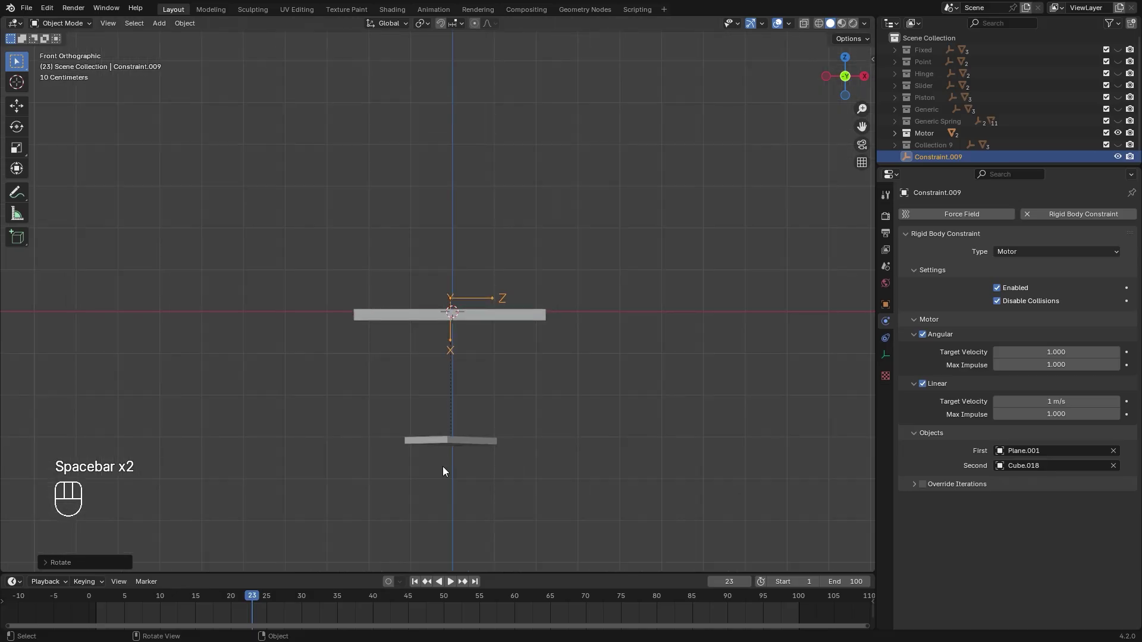
pyautogui.click(416, 590)
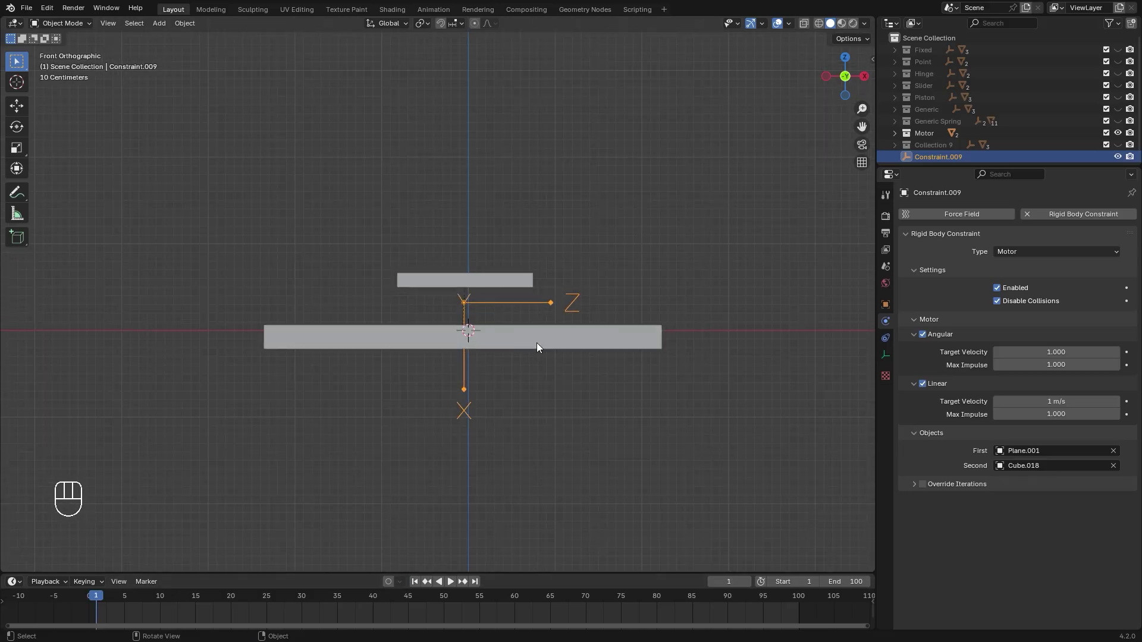
pyautogui.press('space')
pyautogui.press('KP_1')
# Untick Disable Collisions so tray and slab collide, then replay to check the motor.
pyautogui.click(1000, 307)
pyautogui.press('space')
pyautogui.press('space')
pyautogui.middleClick(554, 247)
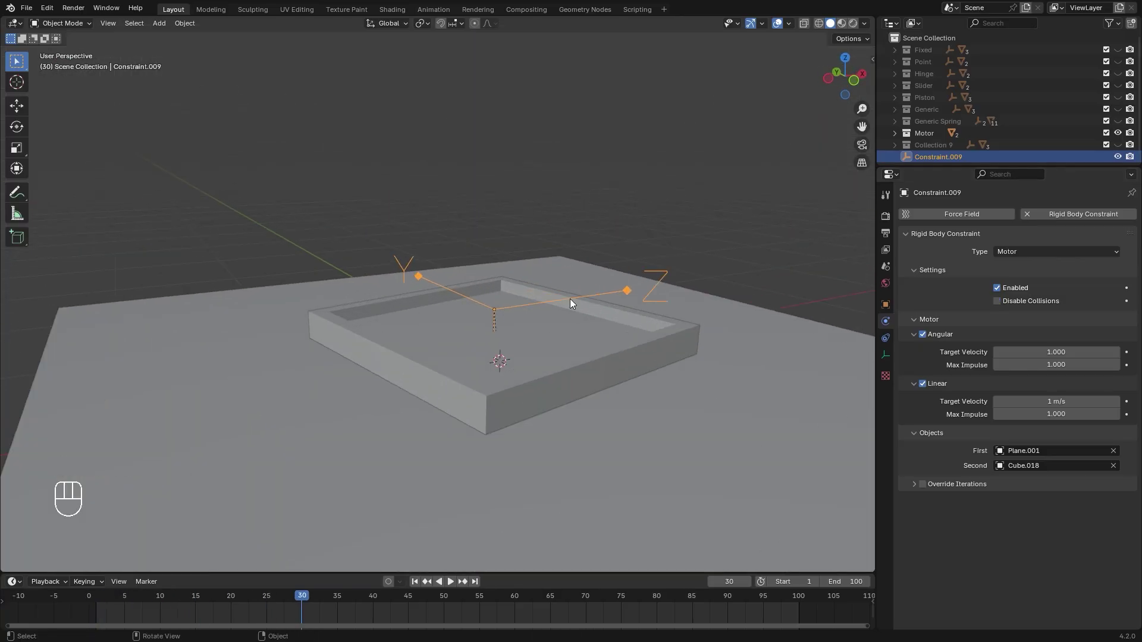
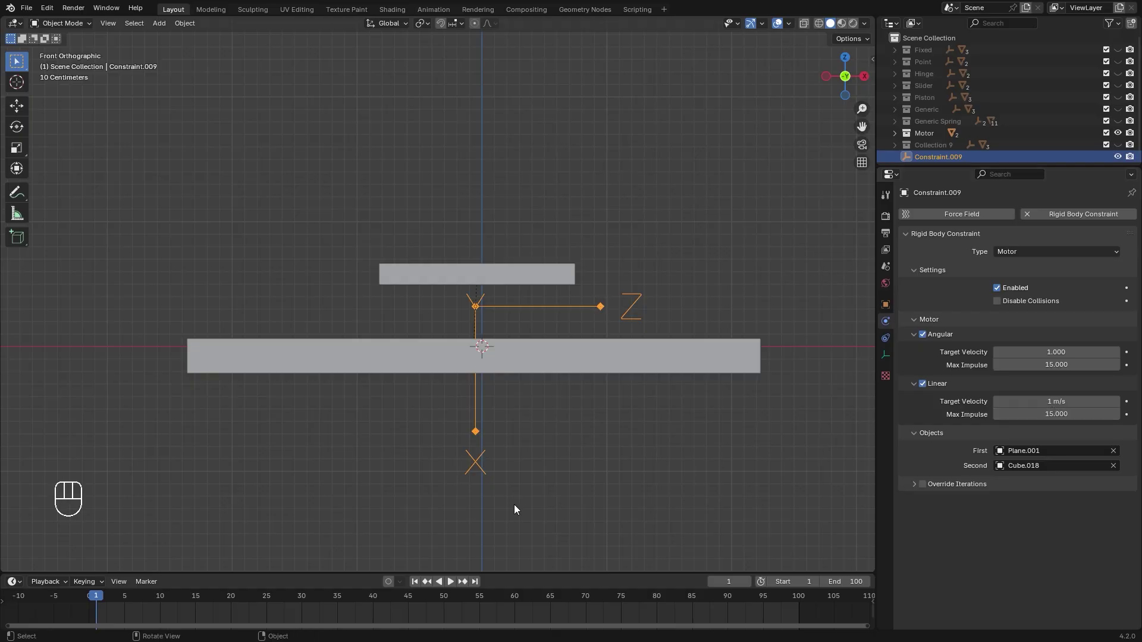
pyautogui.click(420, 586)
pyautogui.press('space')
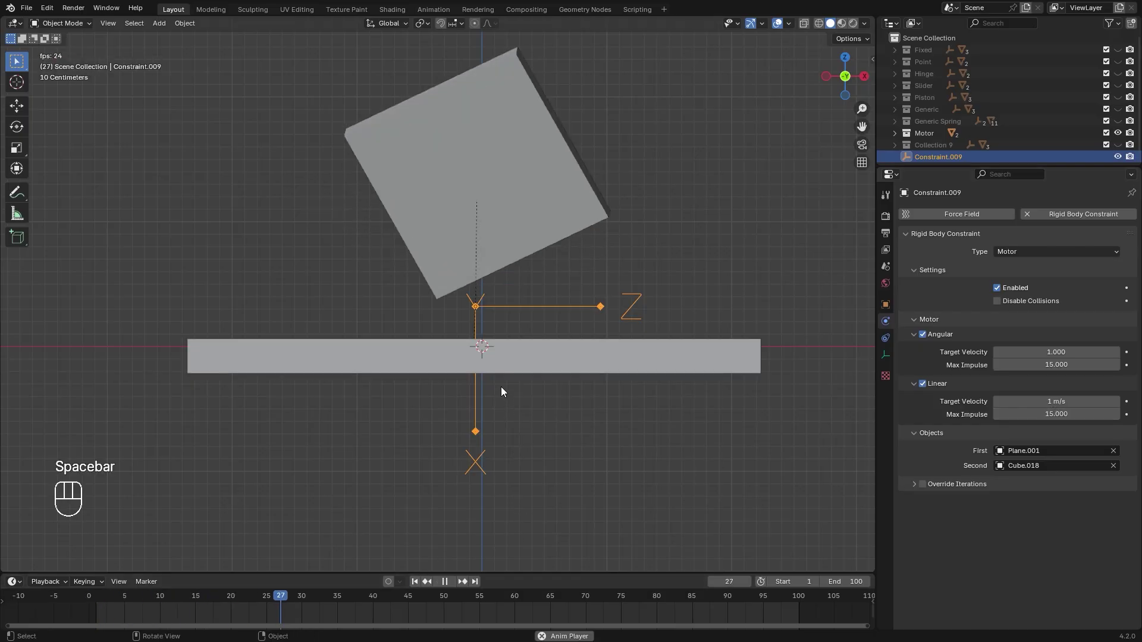
pyautogui.press('space')
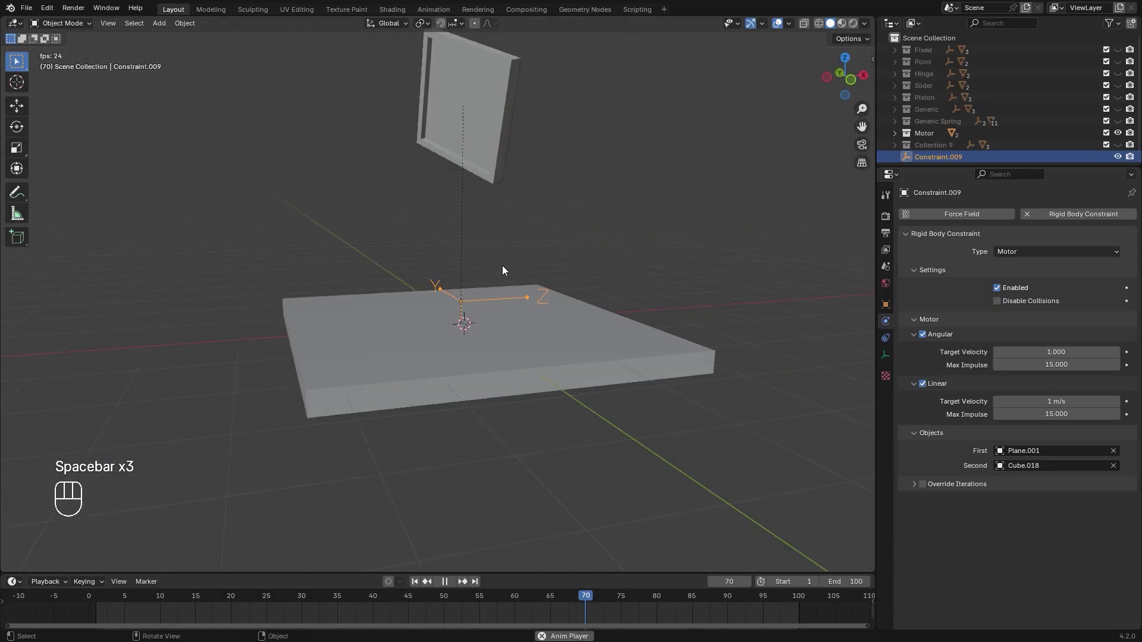
pyautogui.press('space')
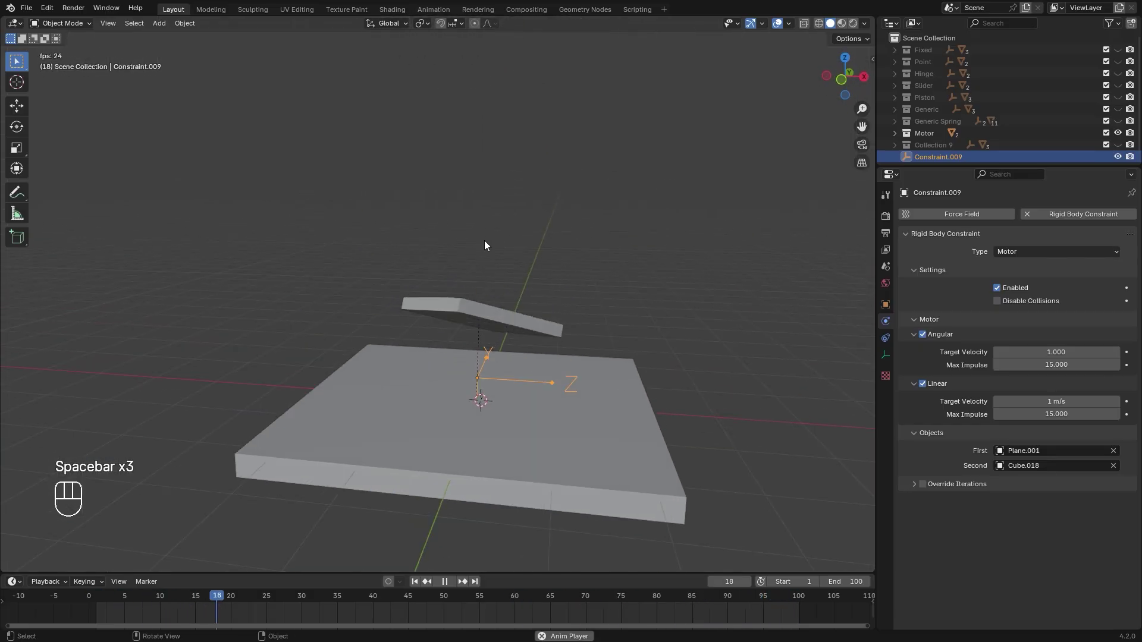
pyautogui.press('space')
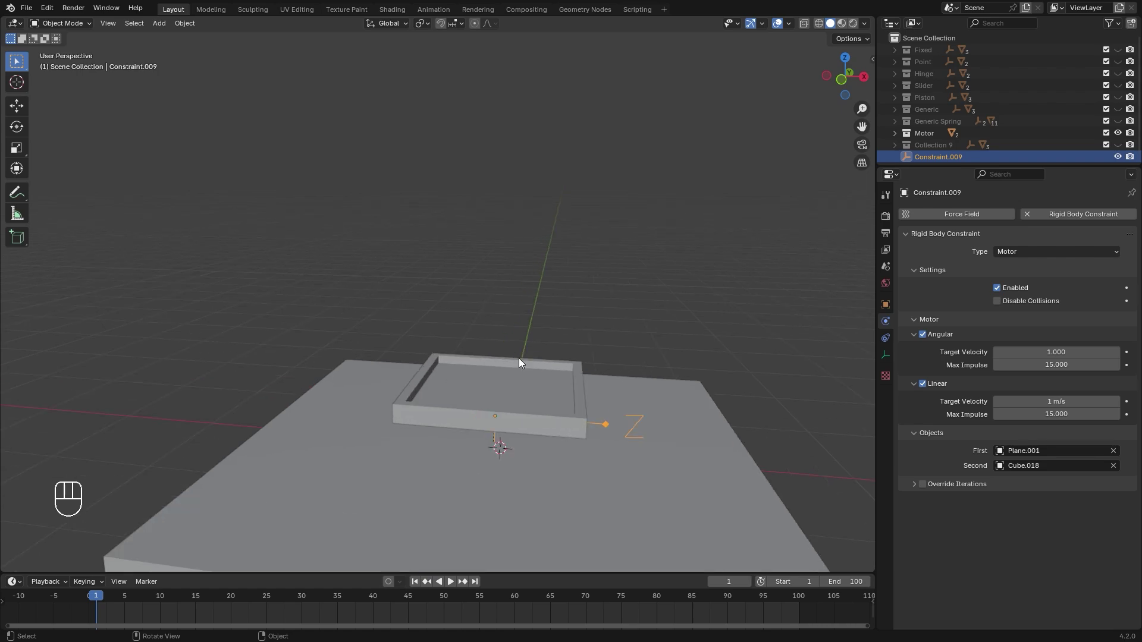
# Select the platform Plane.001 and Cube.018 and connect them with a new rigid body constraint.
pyautogui.click(504, 400)
pyautogui.click(323, 489)
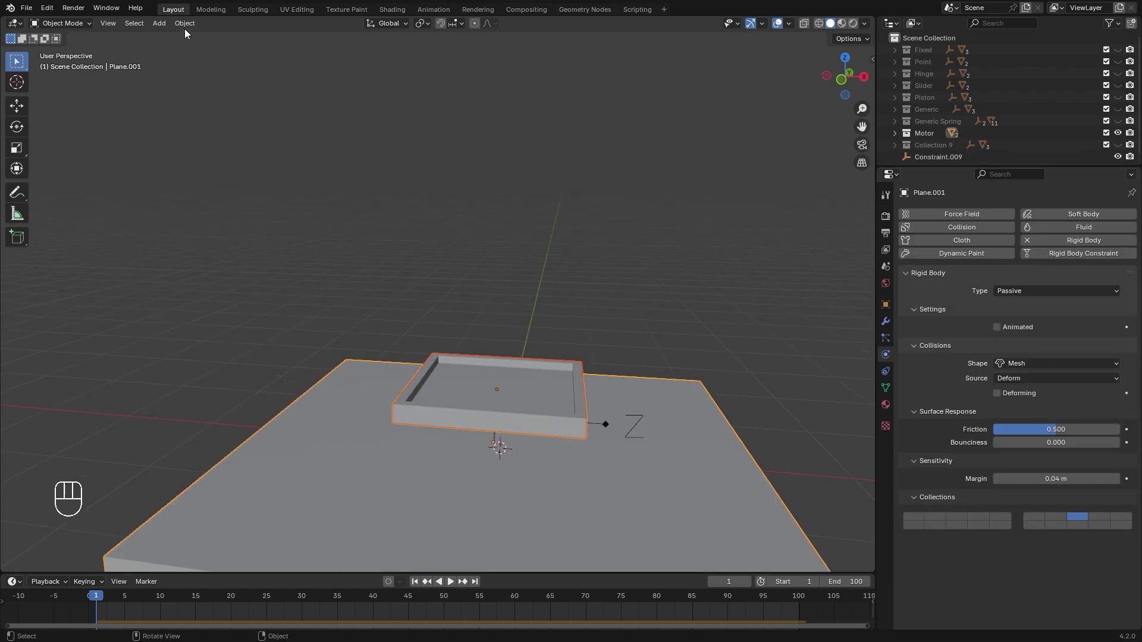
pyautogui.moveTo(199, 28); pyautogui.dragTo(327, 462)
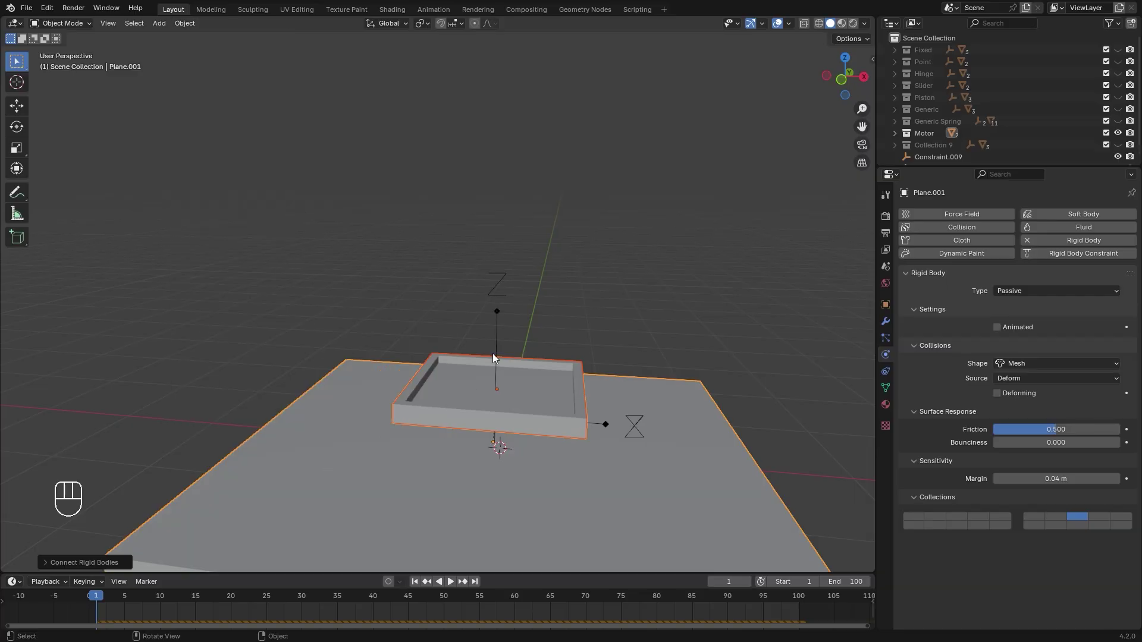
pyautogui.click(499, 299)
# Reposition the new Constraint.010 empty along X and switch its type from Fixed to Generic.
pyautogui.press('g')
pyautogui.press('x')
pyautogui.click(422, 340)
pyautogui.moveTo(1043, 261); pyautogui.dragTo(1017, 333)
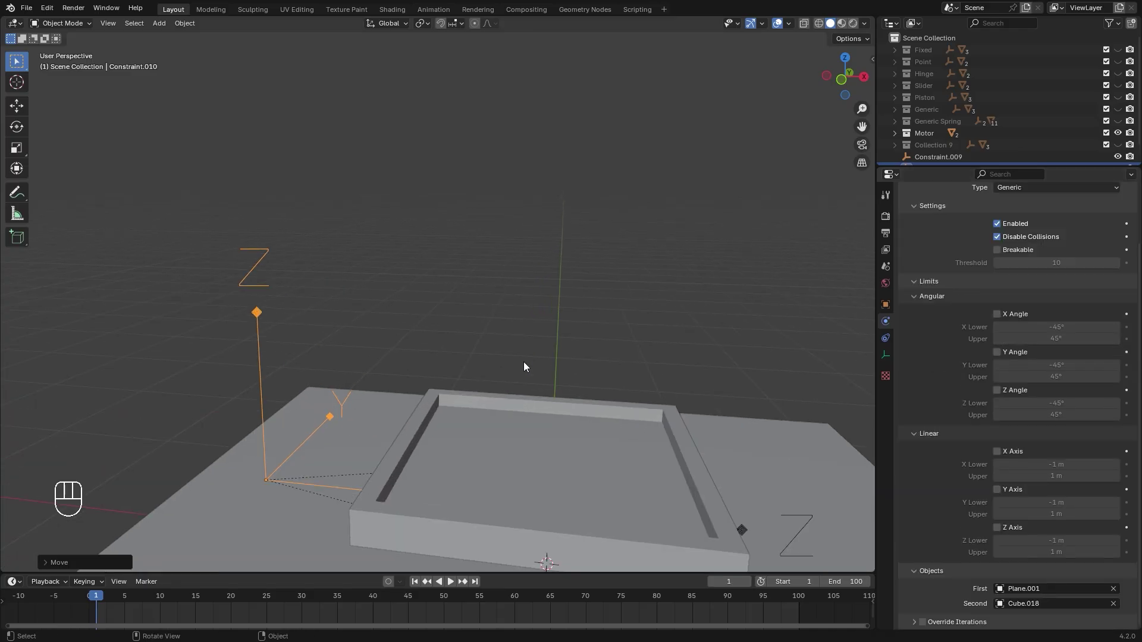
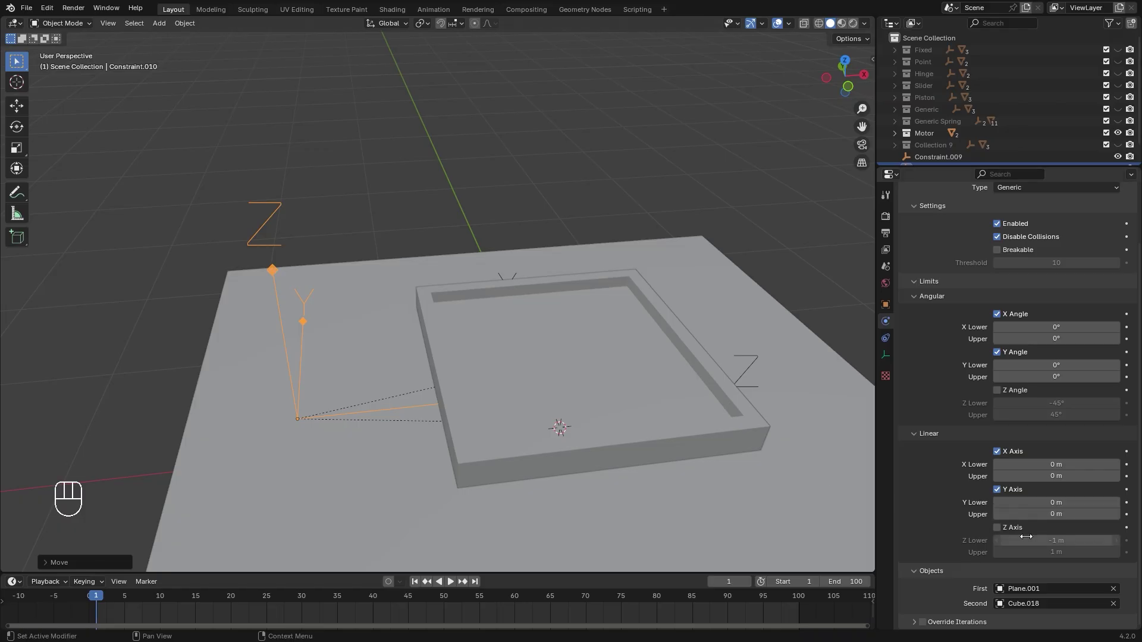
# Enable the Z Axis linear limit so the platform travels between -1 m and 3 m.
pyautogui.click(1001, 533)
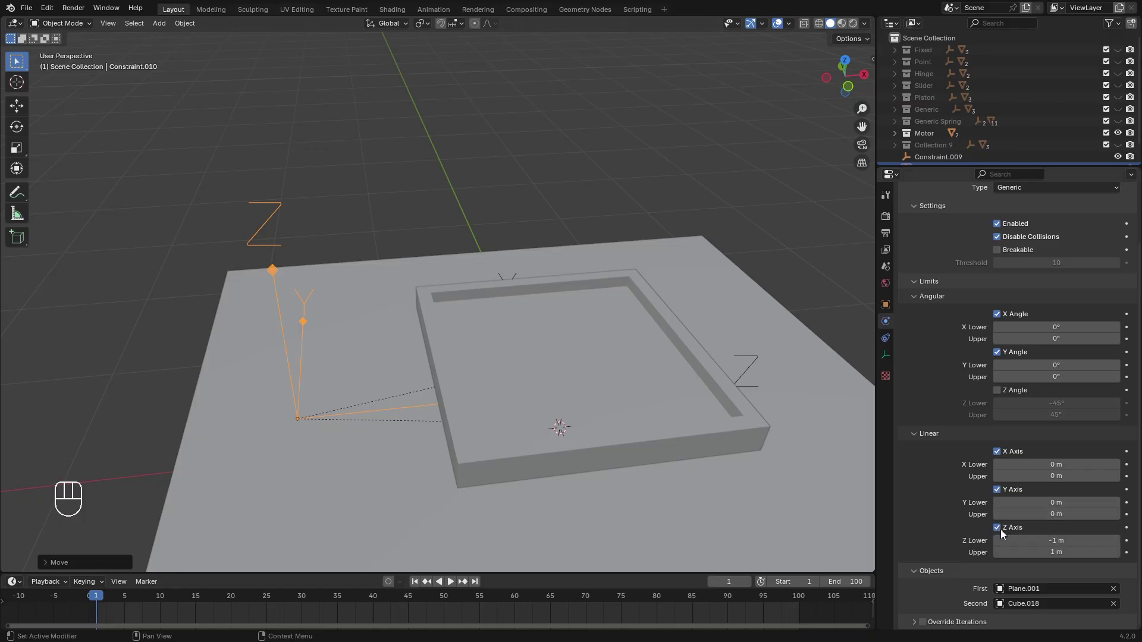
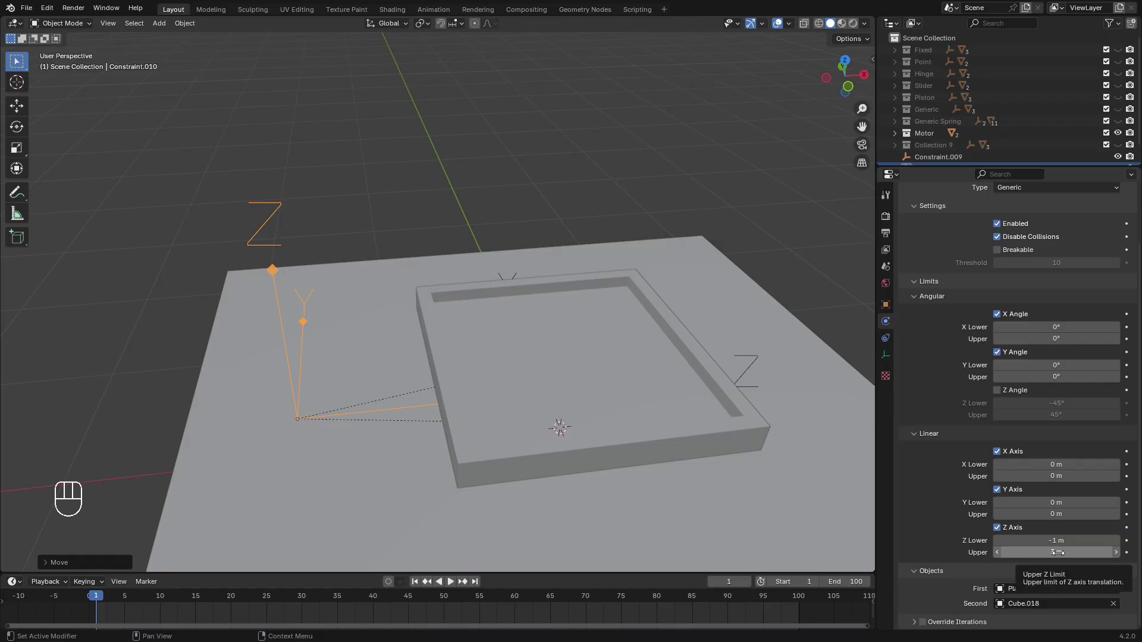
pyautogui.press('space')
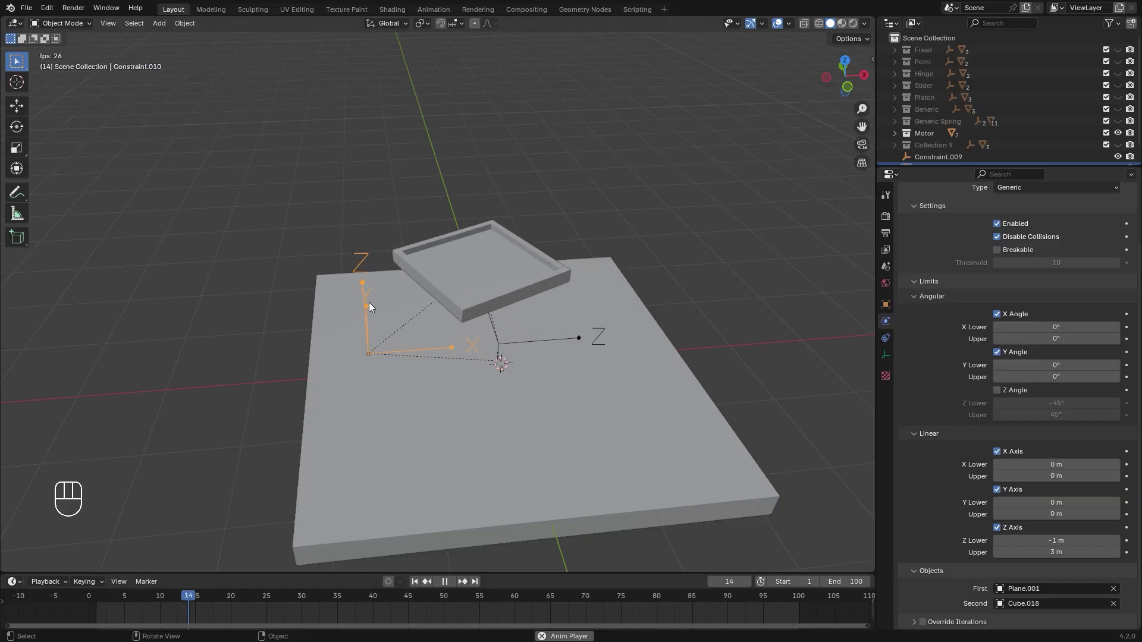
pyautogui.press('space')
pyautogui.press('KP_7')
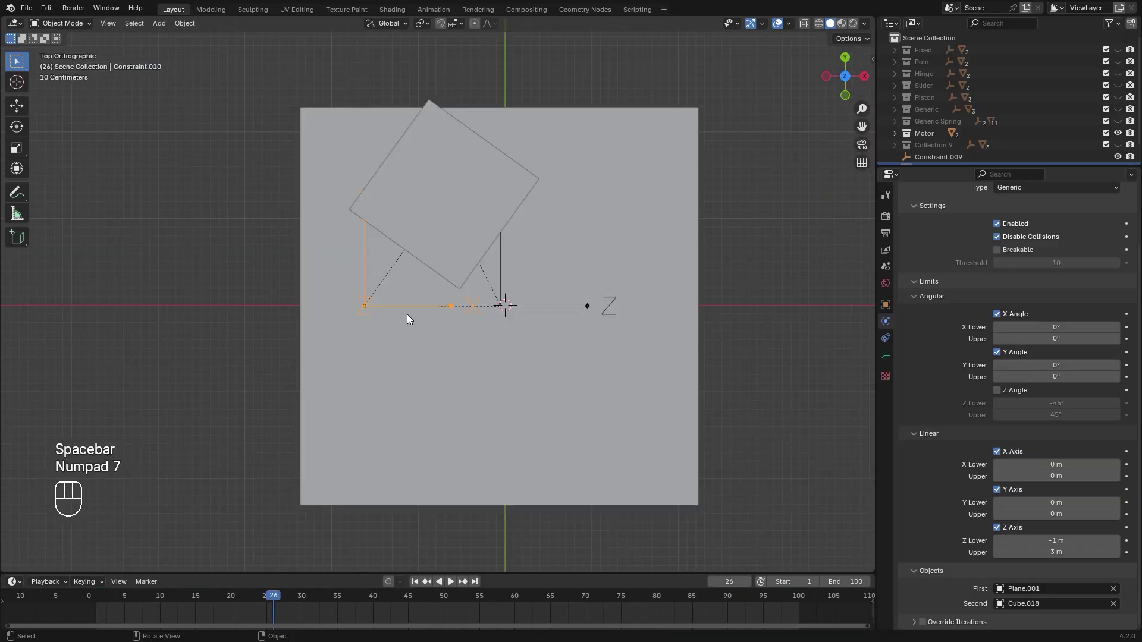
pyautogui.press('alt+g')
pyautogui.moveTo(503, 364); pyautogui.dragTo(527, 362)
pyautogui.press('g')
pyautogui.press('z')
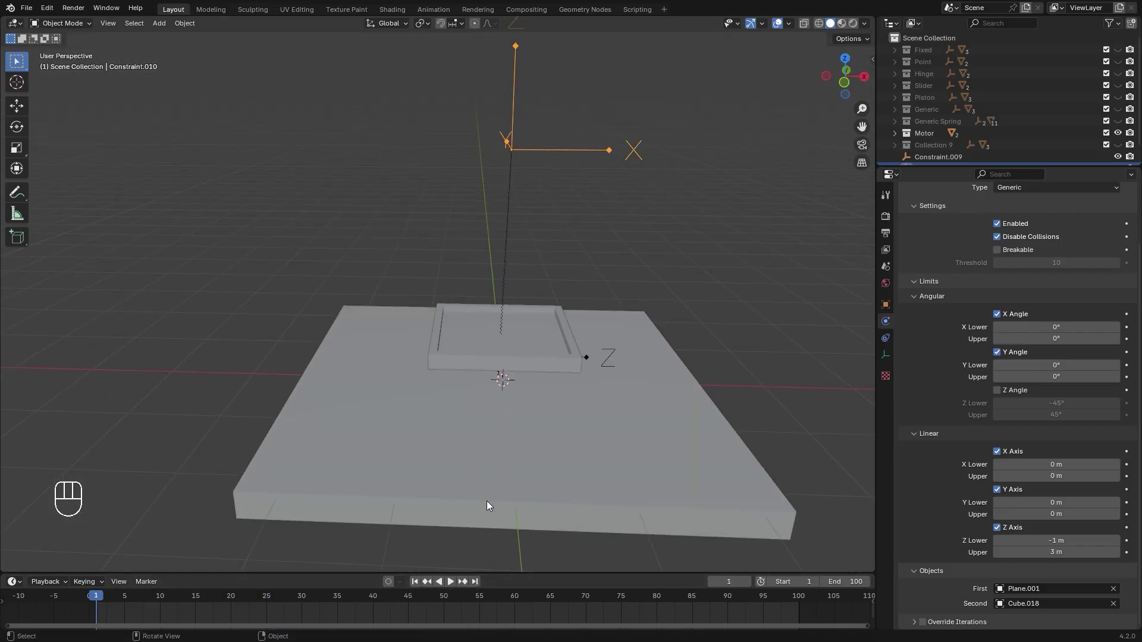
# Play the robot-arm scene and orbit to watch its motor and hinge constraints swing the arm.
pyautogui.press('space')
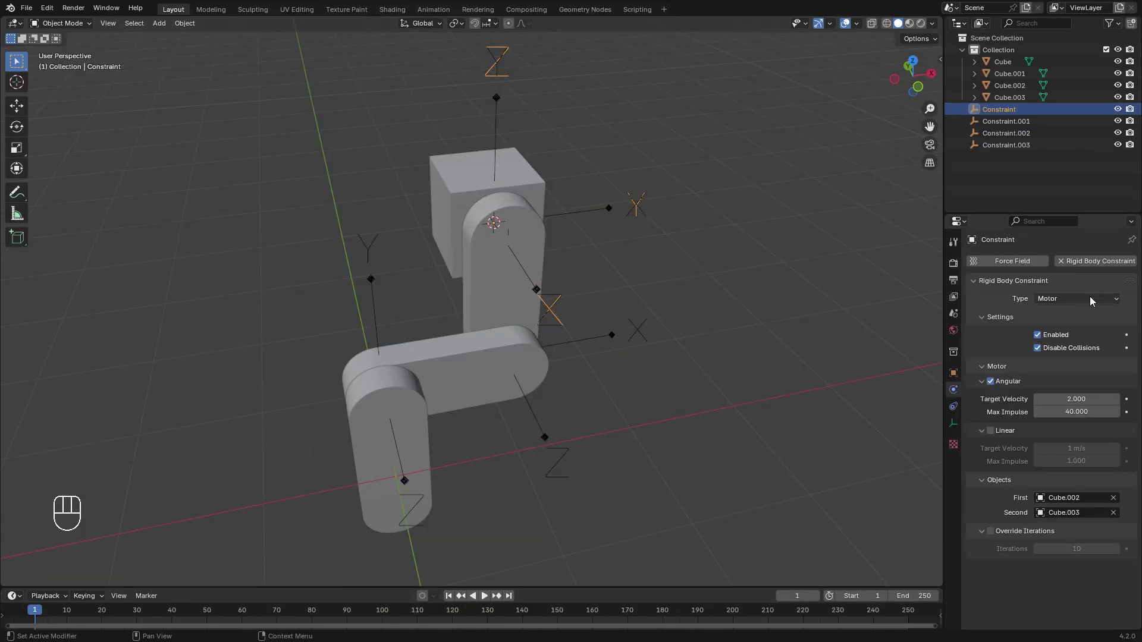
pyautogui.moveTo(586, 212); pyautogui.dragTo(413, 473)
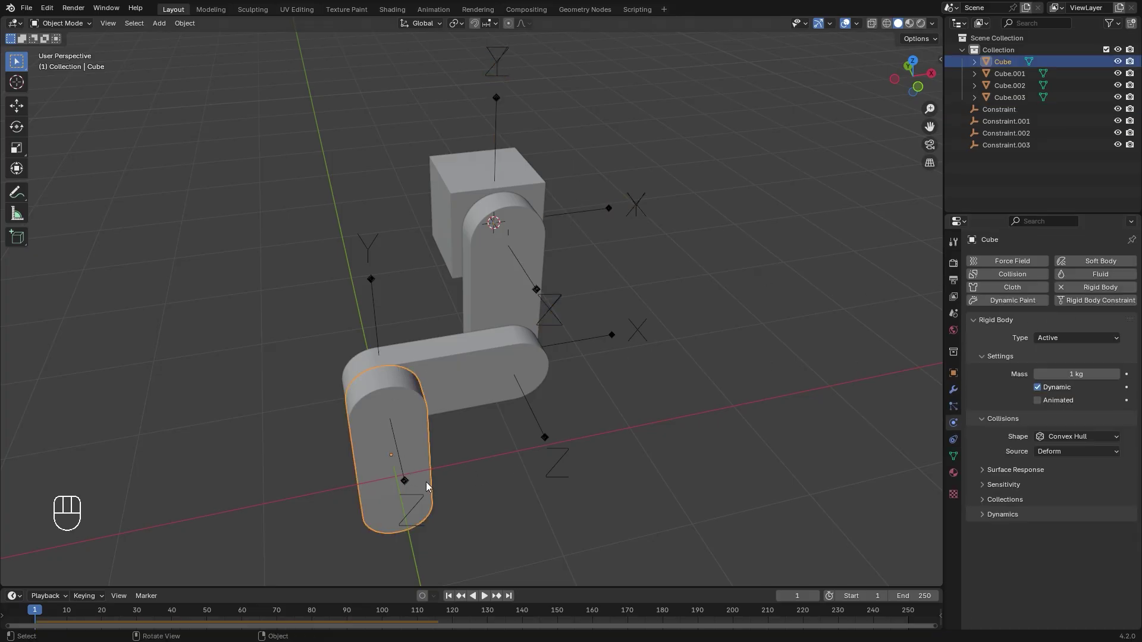
pyautogui.moveTo(411, 484); pyautogui.dragTo(596, 396)
pyautogui.press('space')
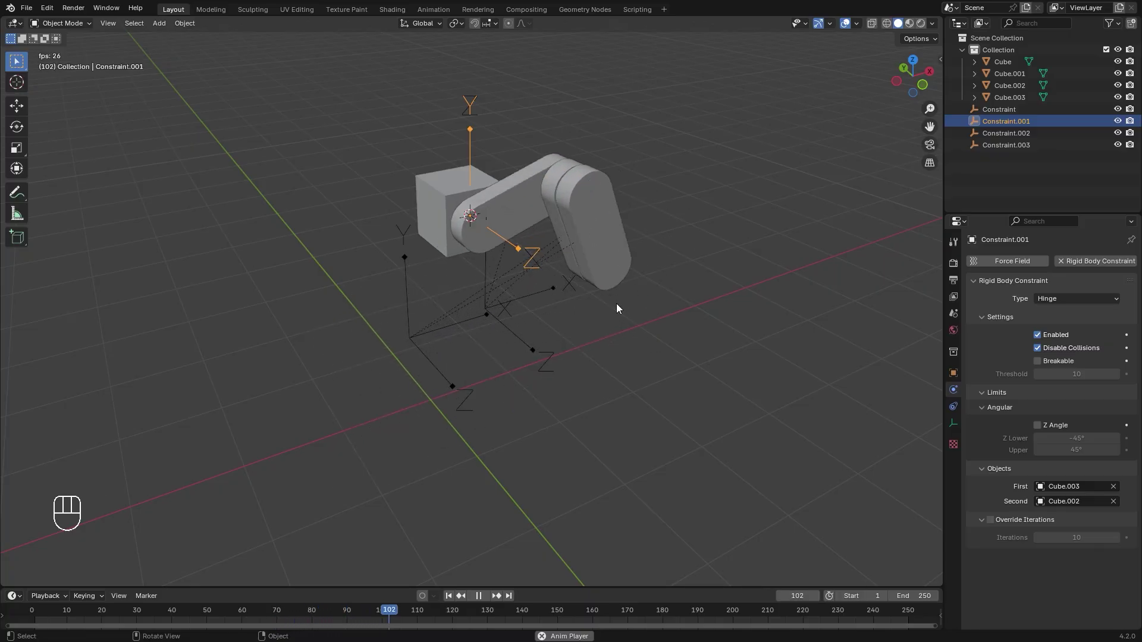
# Inspect the catapult's Y-angle spring (stiffness 500, damping 100) and play it flinging the sphere.
pyautogui.click(483, 374)
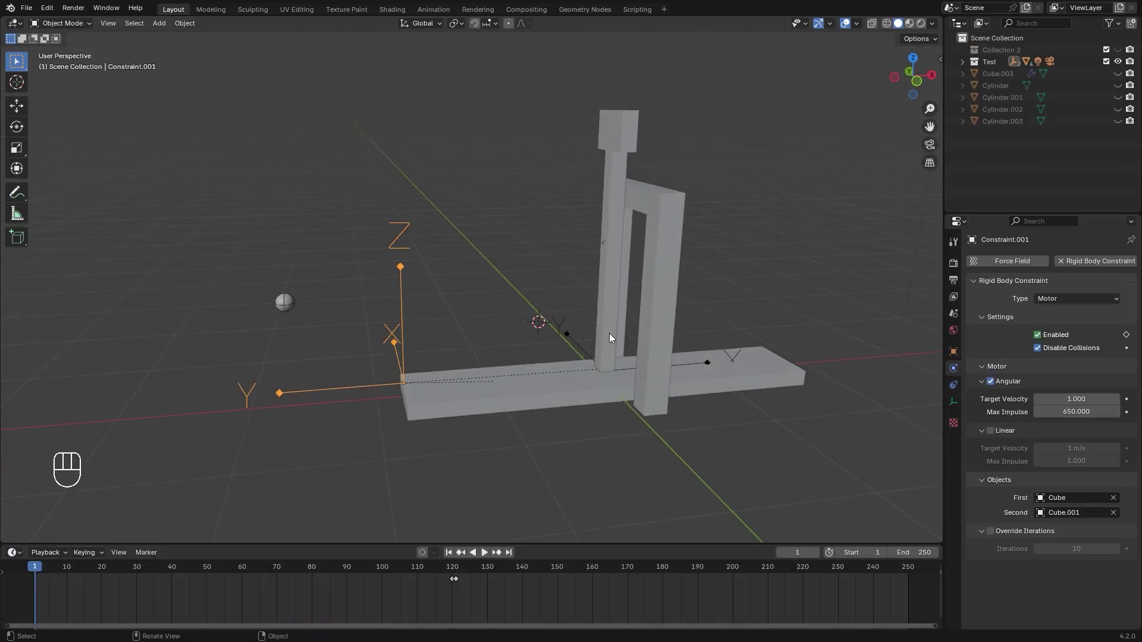
pyautogui.click(578, 341)
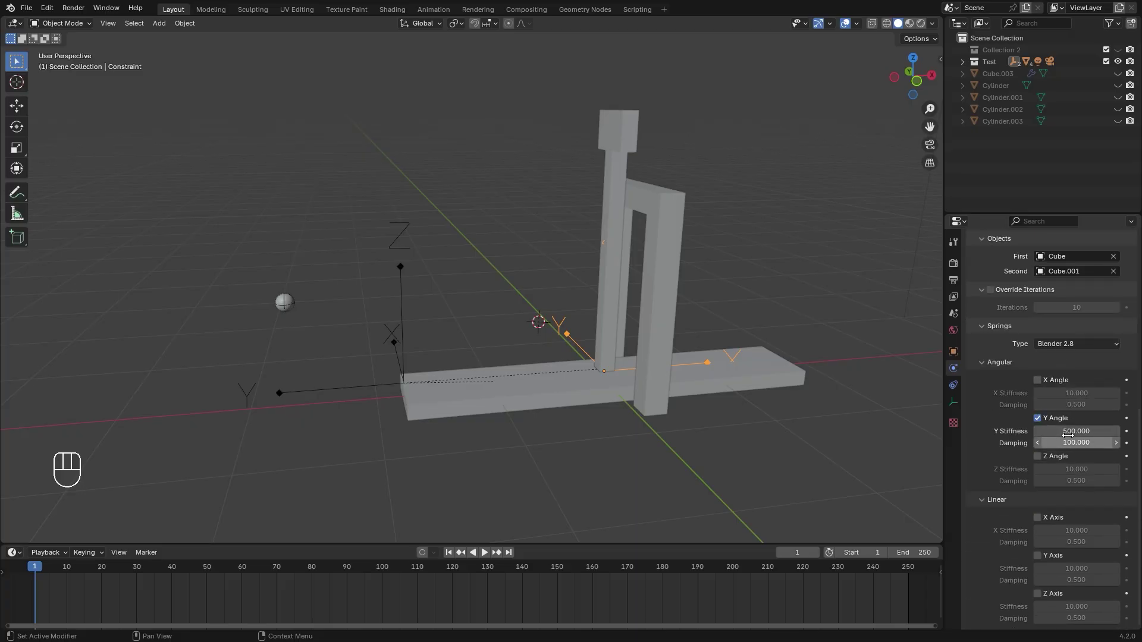
pyautogui.press('space')
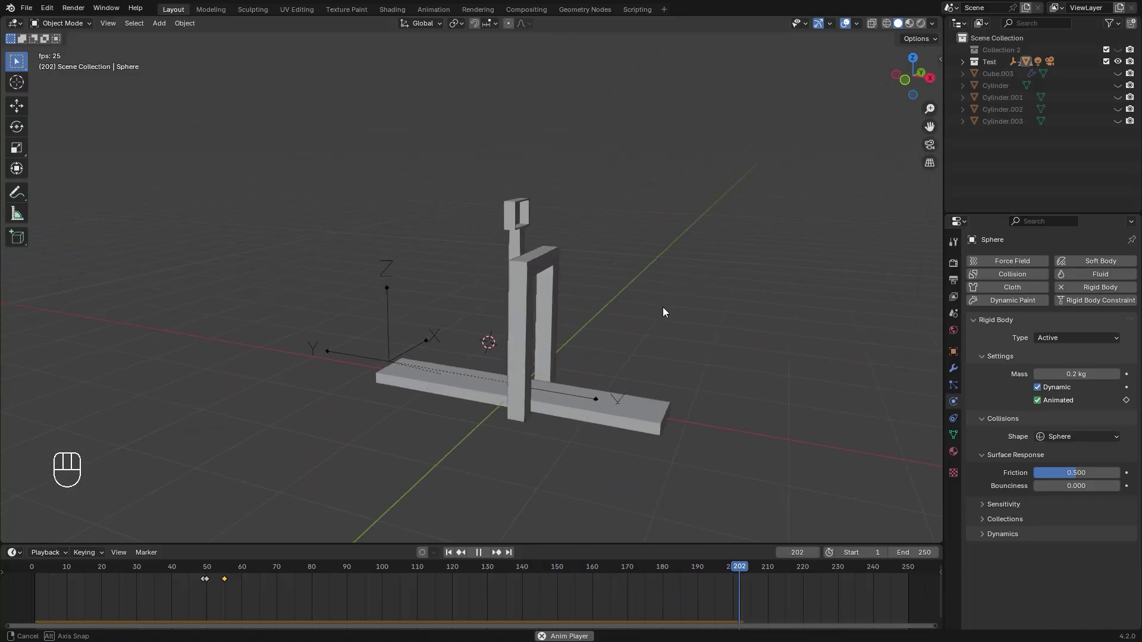
pyautogui.press('space')
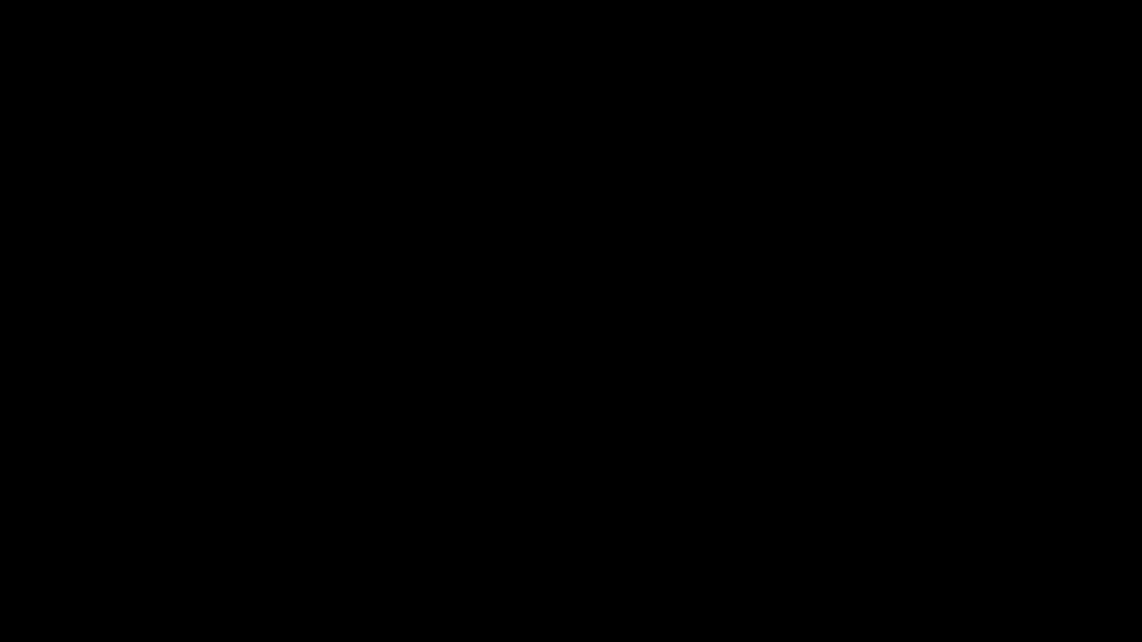